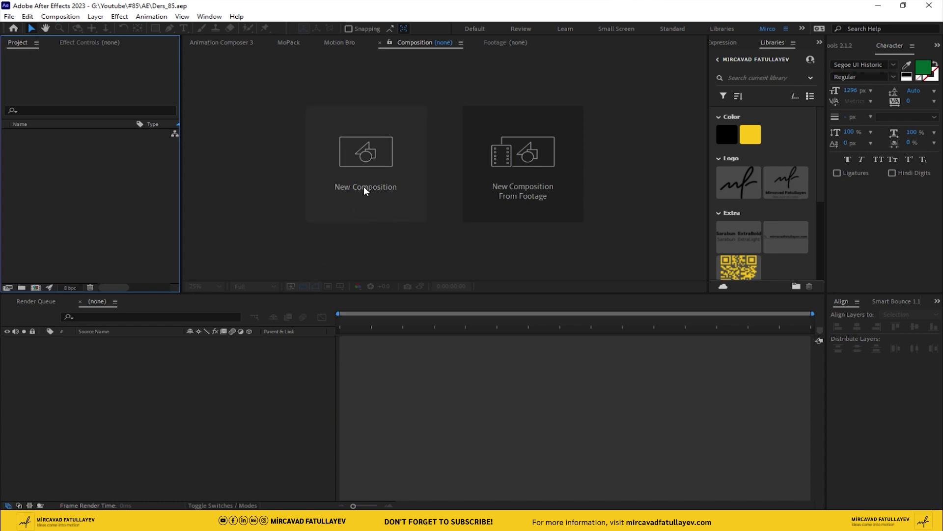
Create a new 1920×1080, 30 fps composition named Text with a 5-second duration.
{"action": "left_click", "coordinate": [368, 185]}
{"action": "type", "text": "t"}
{"action": "type", "text": "e"}
{"action": "type", "text": "x"}
{"action": "type", "text": "t"}
{"action": "key", "text": "BackSpace"}
{"action": "key", "text": "BackSpace"}
{"action": "key", "text": "e"}
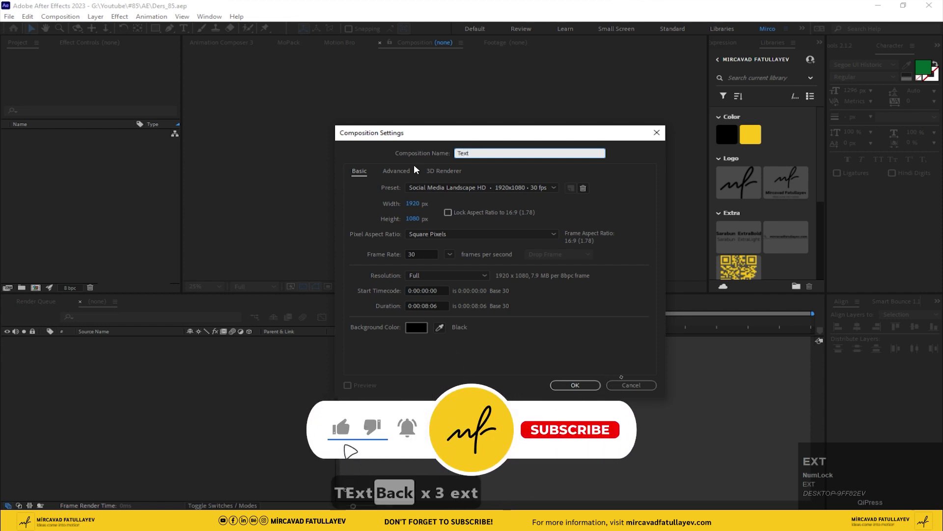
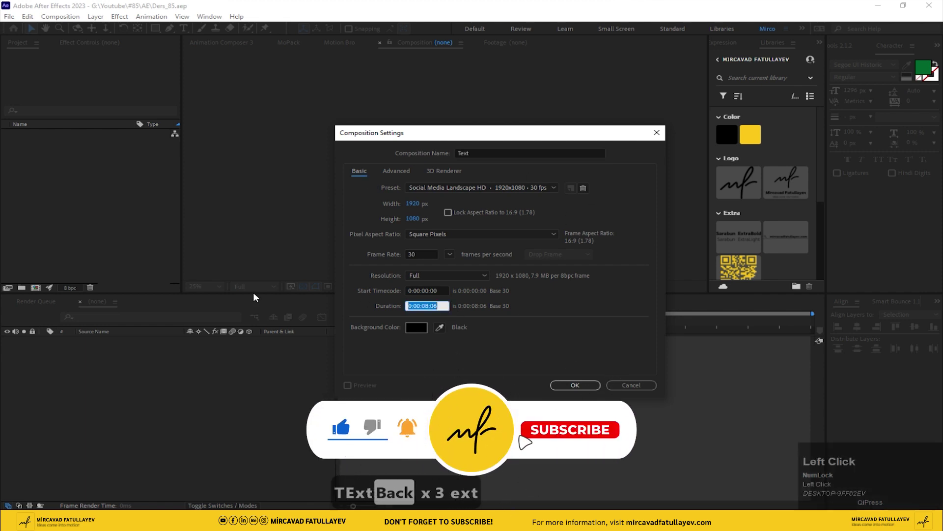
{"action": "type", "text": "."}
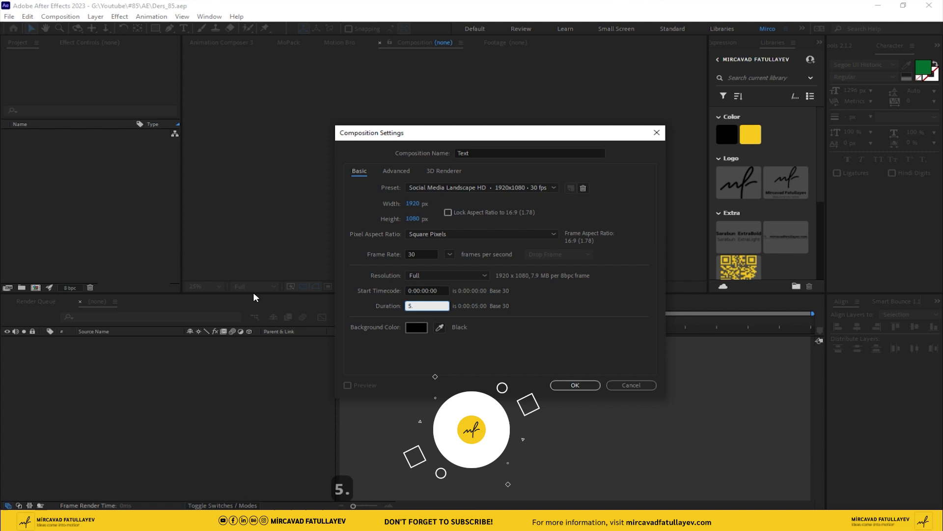
{"action": "key", "text": "Return"}
{"action": "left_click", "coordinate": [428, 386]}
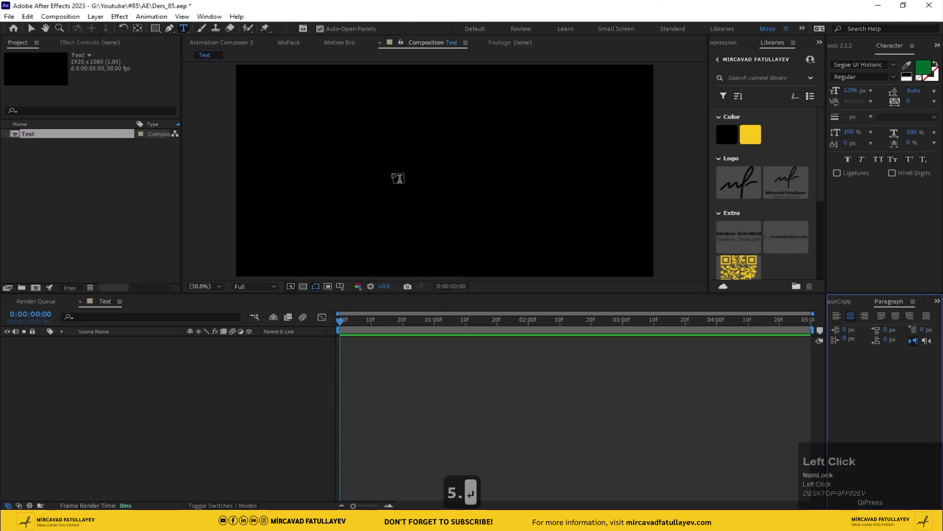
Add an empty text layer and set its font size to 100 px.
{"action": "key", "text": "shift+i"}
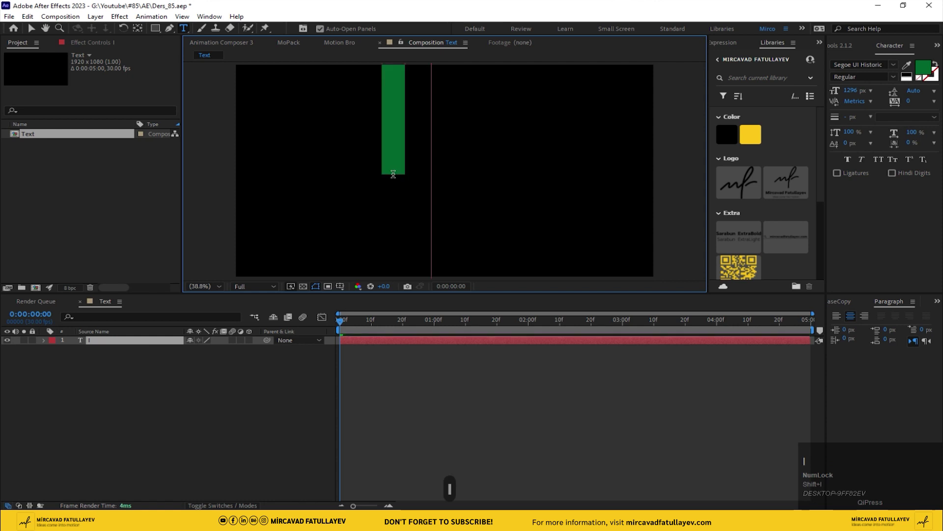
{"action": "key", "text": "ctrl+a"}
{"action": "left_click", "coordinate": [861, 94]}
{"action": "key", "text": "1"}
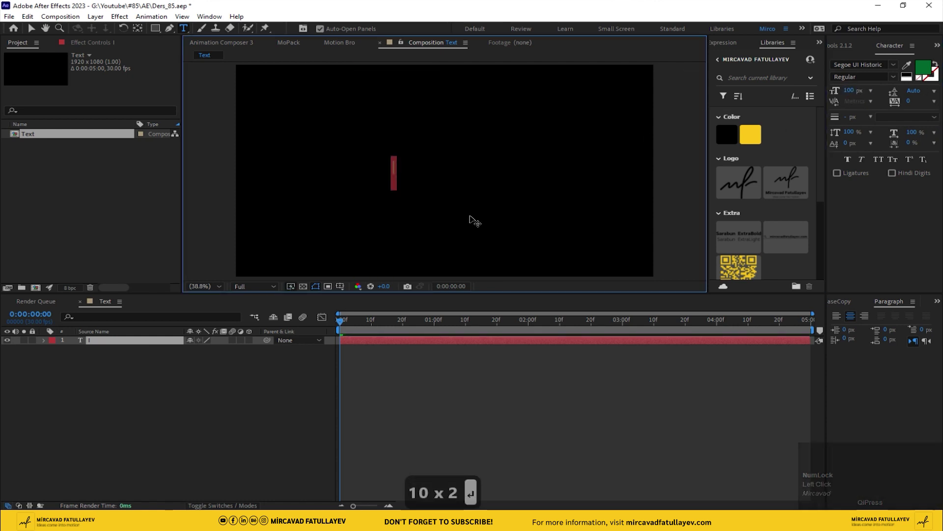
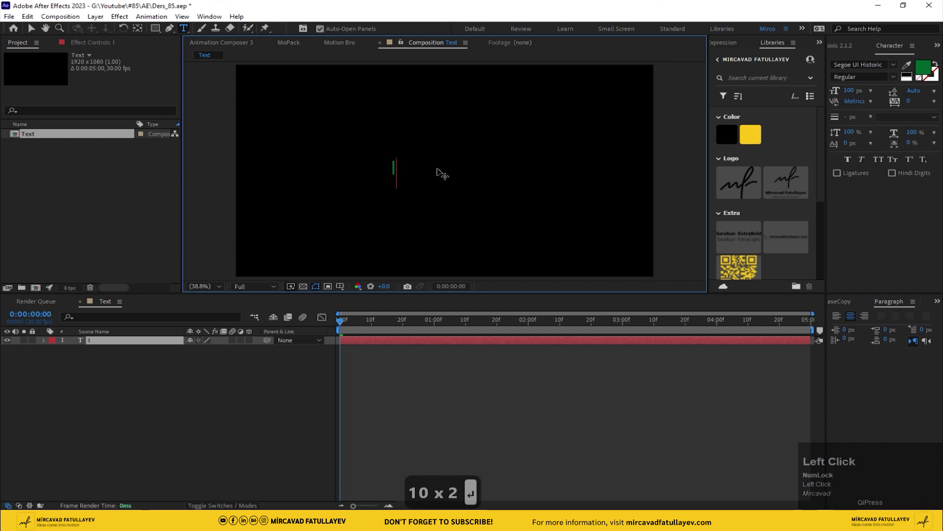
Enter the title IDEAS COME INTO MOTION in capital letters.
{"action": "key", "text": "Caps_Lock"}
{"action": "type", "text": "Capitald"}
{"action": "key", "text": "d"}
{"action": "type", "text": "eas"}
{"action": "key", "text": "space"}
{"action": "type", "text": "capitaldeas cme"}
{"action": "key", "text": "space"}
{"action": "type", "text": "ino"}
{"action": "key", "text": "BackSpace"}
{"action": "key", "text": "space"}
{"action": "key", "text": "BackSpace"}
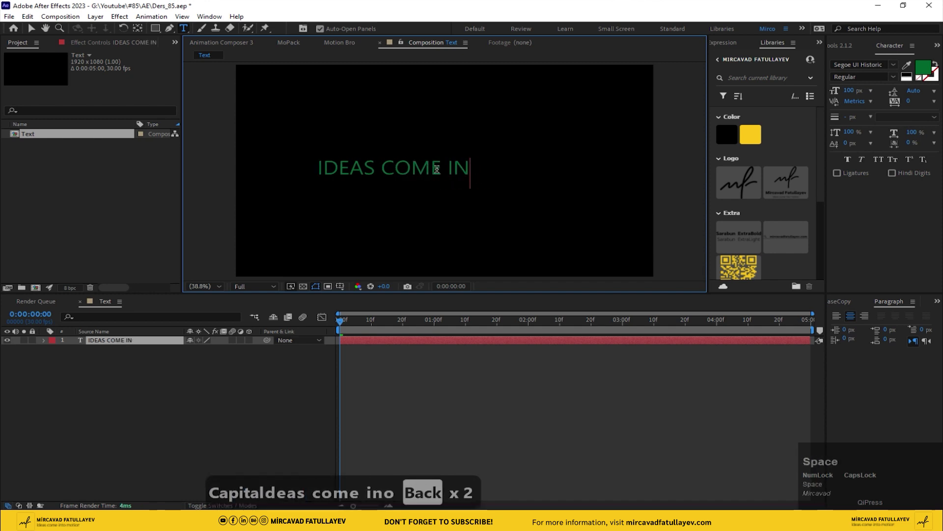
{"action": "key", "text": "t"}
{"action": "key", "text": "o"}
{"action": "key", "text": "space"}
{"action": "type", "text": "otio"}
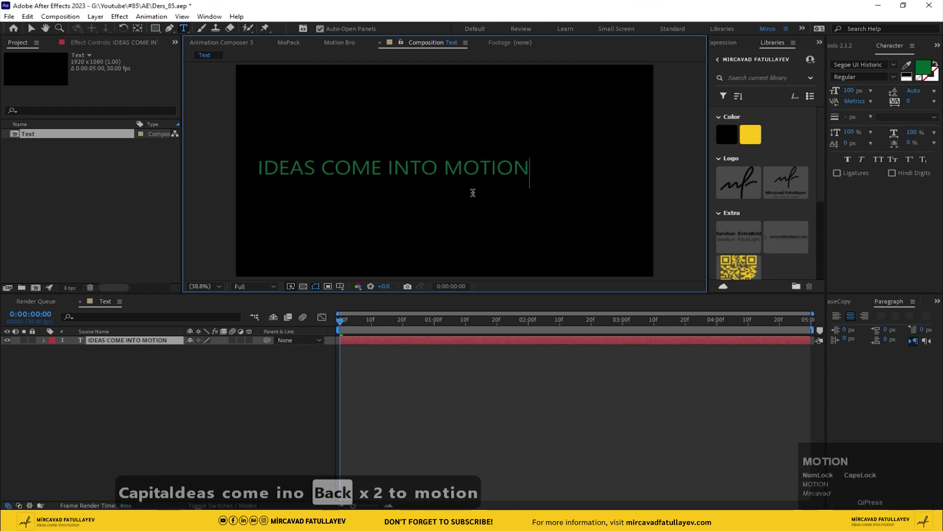
Centre the title in the comp and restyle it as white Sarabun ExtraBold.
{"action": "left_click", "coordinate": [111, 339]}
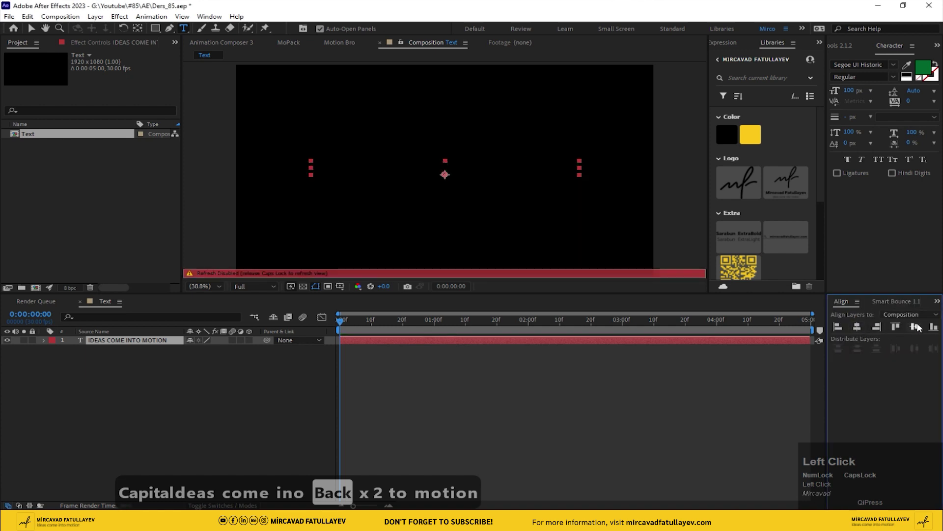
{"action": "key", "text": "Caps_Lock"}
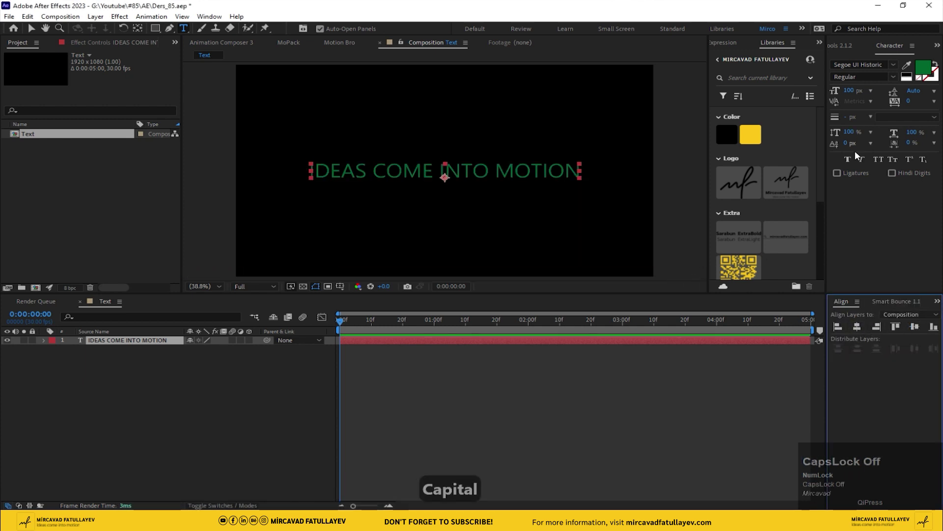
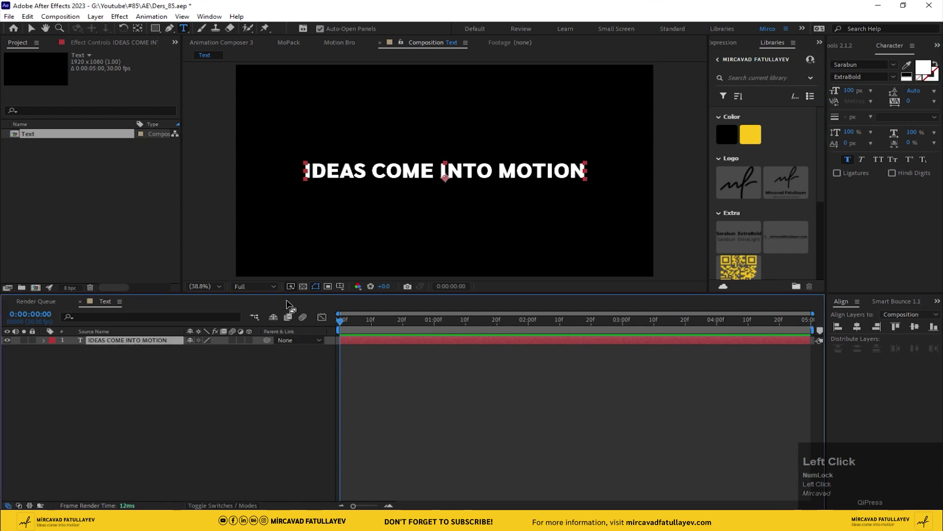
{"action": "left_click", "coordinate": [113, 344]}
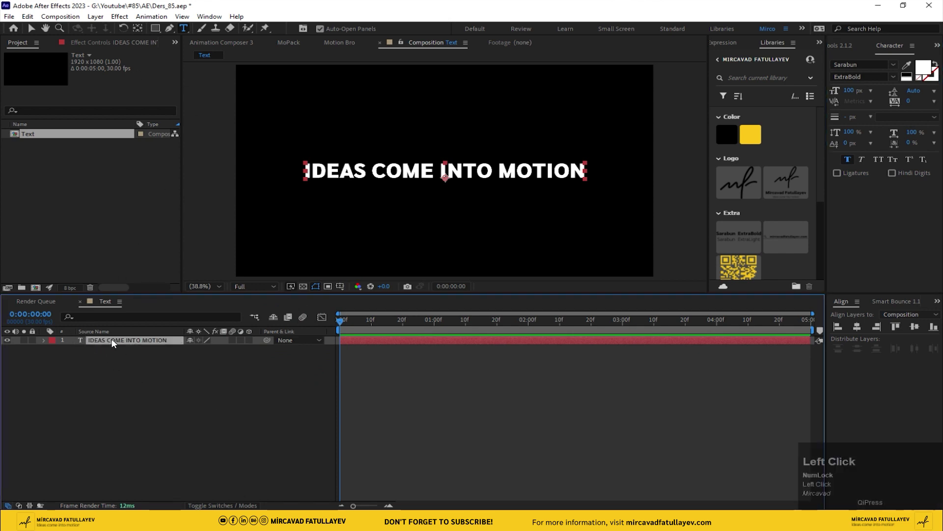
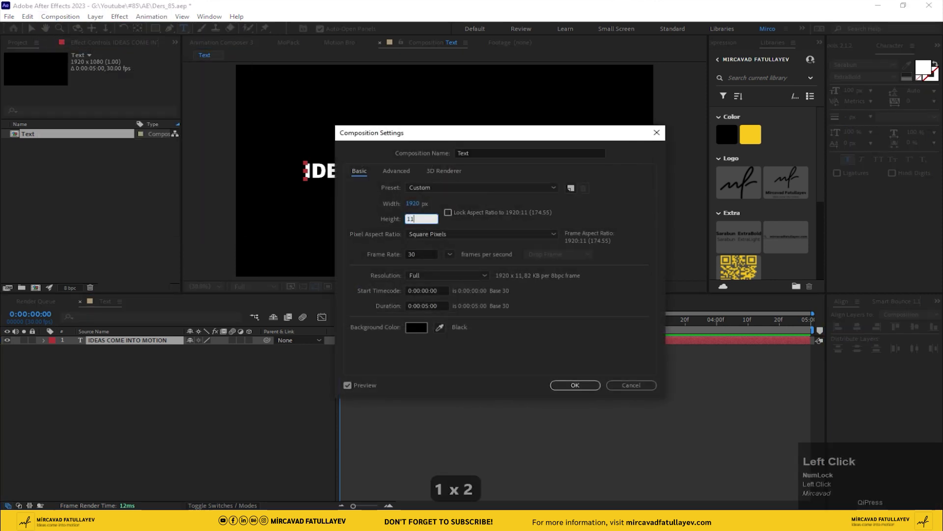
Shrink the Text composition to a 1920×110 strip around the title.
{"action": "type", "text": "1x20"}
{"action": "key", "text": "Return"}
Start a new composition and name it Text_animation.
{"action": "left_click", "coordinate": [116, 342]}
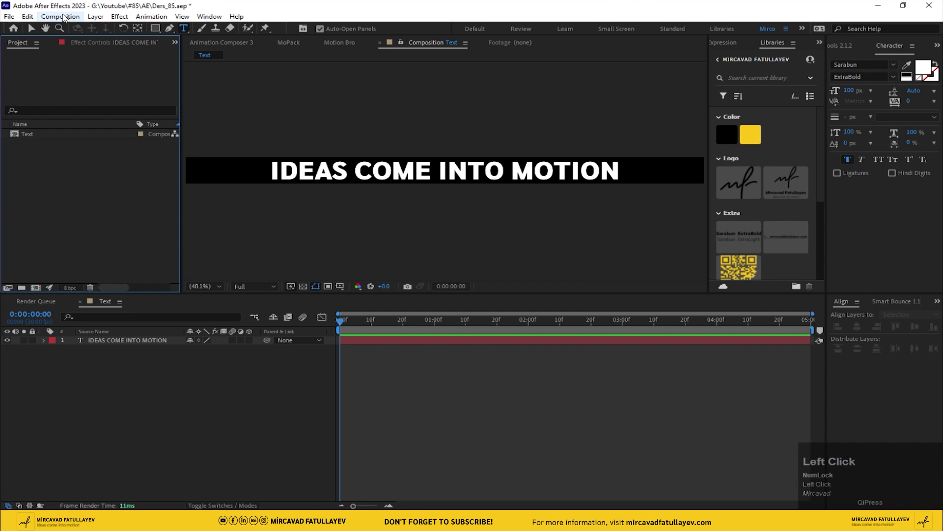
{"action": "type", "text": "t"}
{"action": "type", "text": "e"}
{"action": "type", "text": "xt_"}
{"action": "key", "text": "shift+-"}
{"action": "type", "text": "animast"}
{"action": "key", "text": "BackSpace"}
{"action": "key", "text": "BackSpace"}
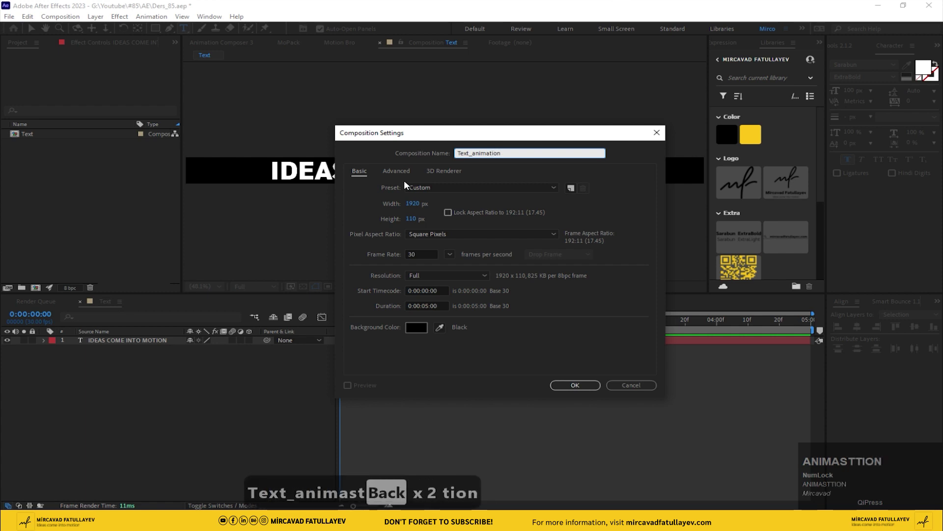
Create the 1920×1080 Text_animation comp and place the Text comp inside it as a layer.
{"action": "left_click", "coordinate": [420, 225]}
{"action": "key", "text": "1"}
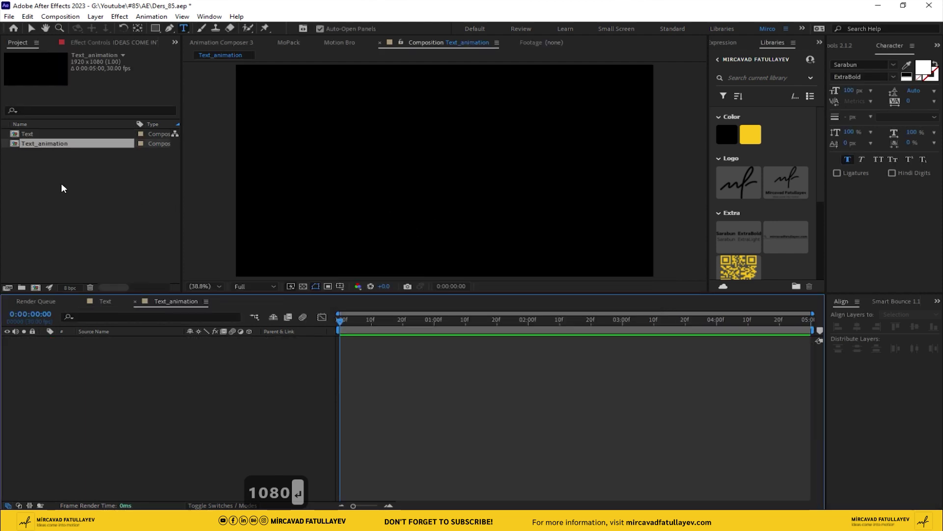
{"action": "left_click_drag", "start_coordinate": [54, 189], "coordinate": [864, 327]}
{"action": "type", "text": "1080 ↩"}
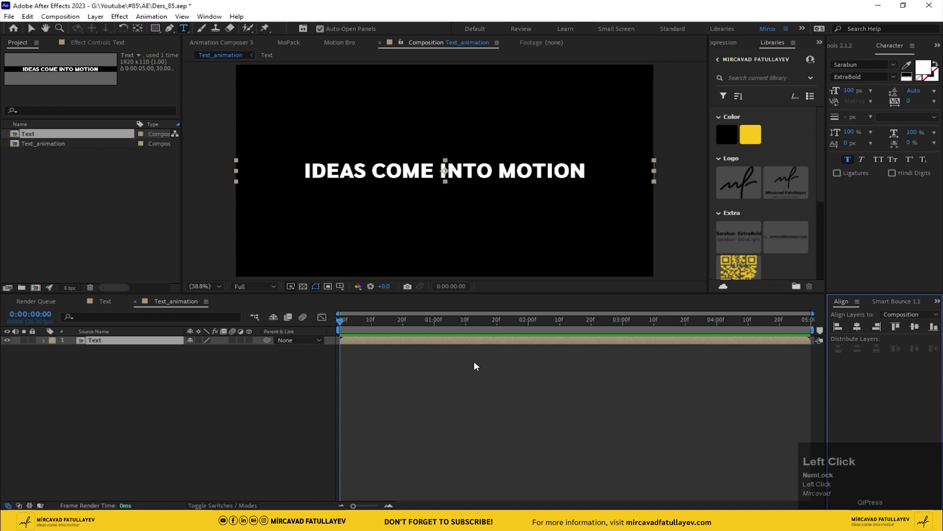
Keyframe the title's X scale from 0 to 100% over one second with 80% eased influence.
{"action": "key", "text": "s"}
{"action": "left_click_drag", "start_coordinate": [191, 351], "coordinate": [345, 352]}
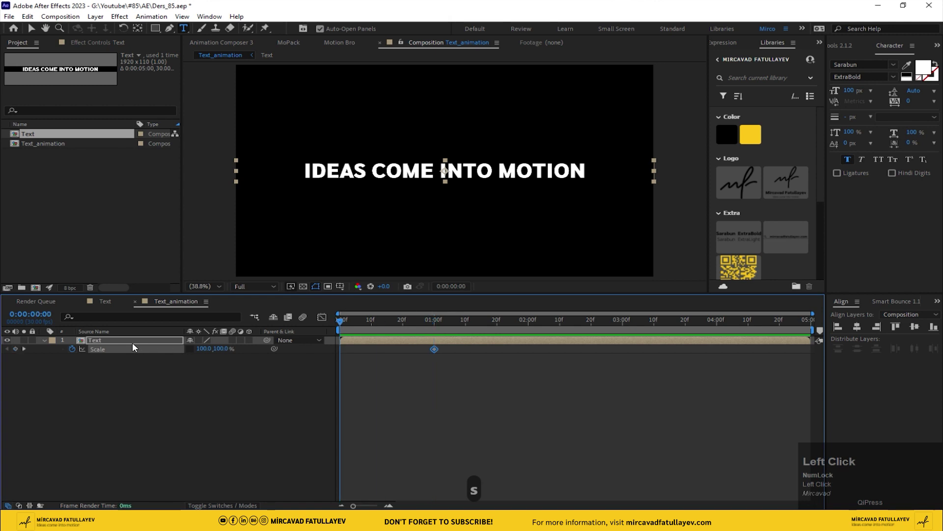
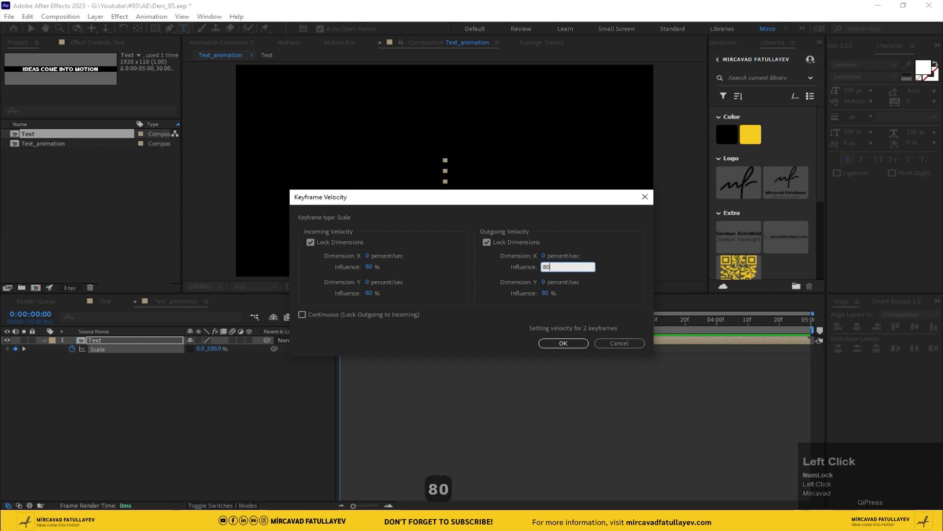
{"action": "type", "text": "80"}
{"action": "key", "text": "space"}
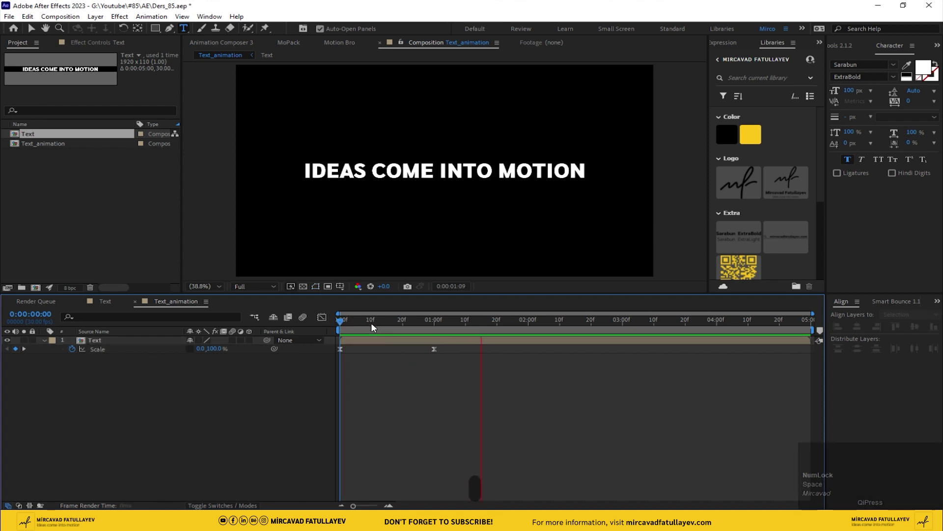
Slide the Text layer to start at frame 10 and add a full-frame rectangle shape layer.
{"action": "left_click_drag", "start_coordinate": [374, 329], "coordinate": [369, 326]}
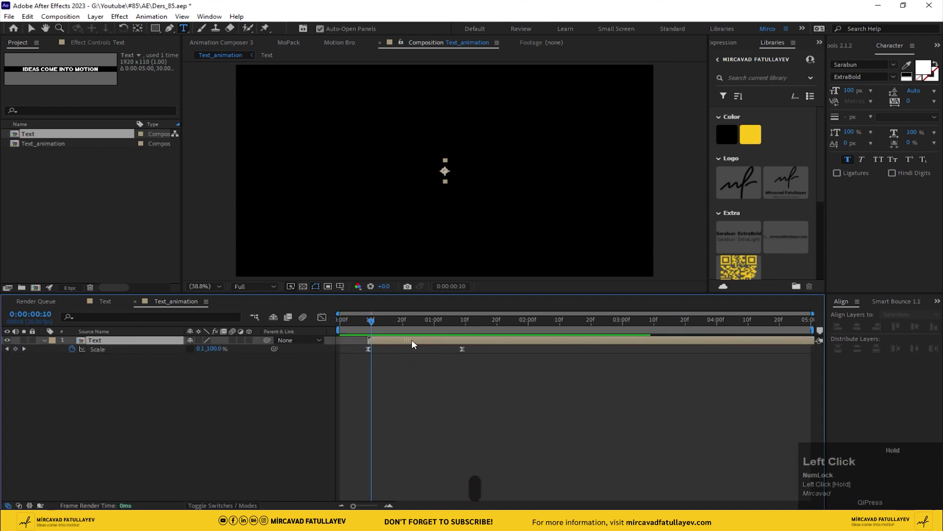
{"action": "left_click", "coordinate": [369, 326]}
{"action": "key", "text": "space"}
{"action": "left_click", "coordinate": [118, 406]}
{"action": "left_click", "coordinate": [158, 29]}
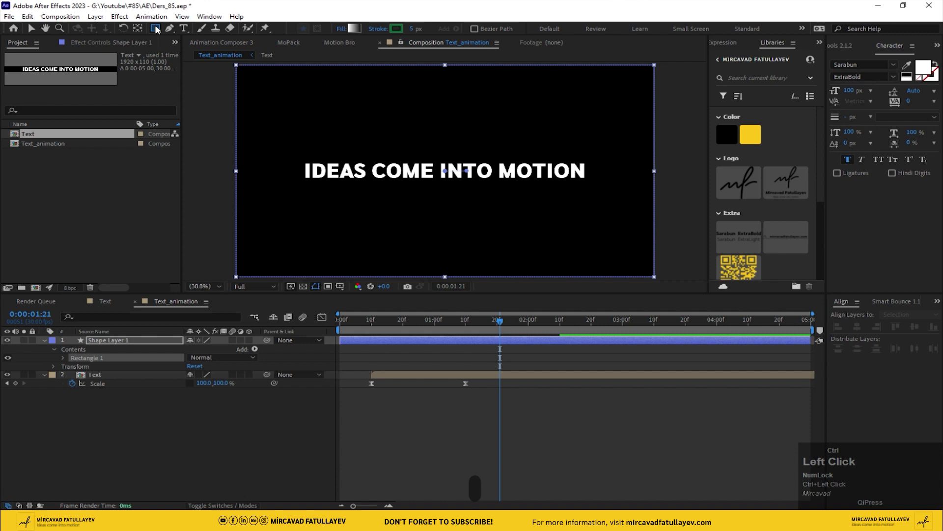
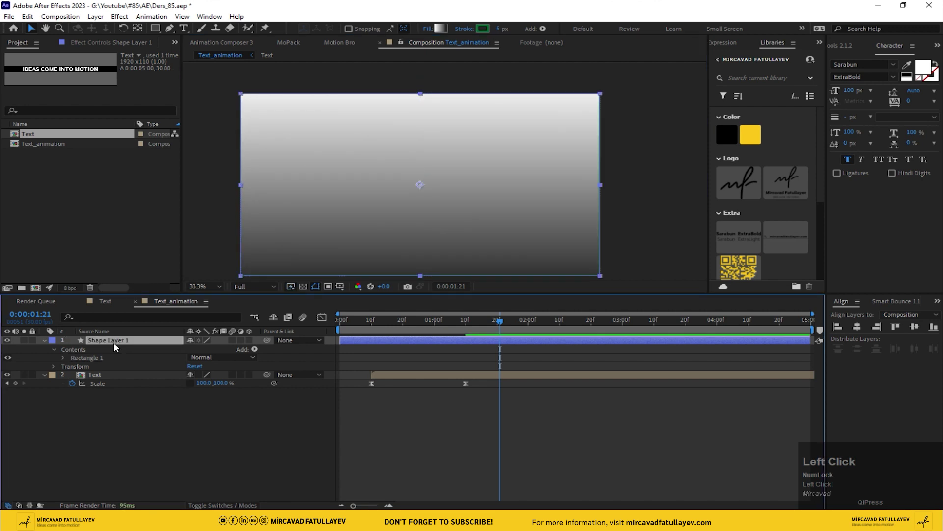
Move the gradient-filled rectangle layer beneath the title layer.
{"action": "left_click", "coordinate": [121, 342]}
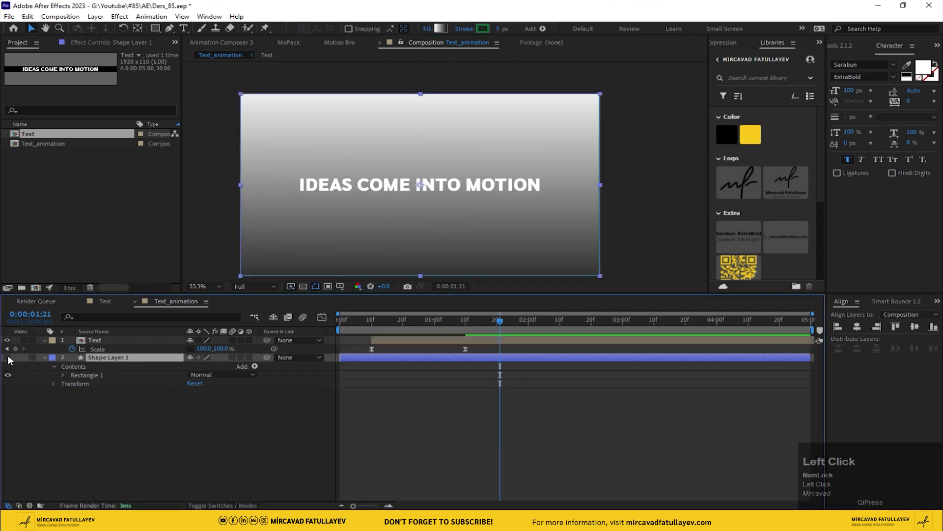
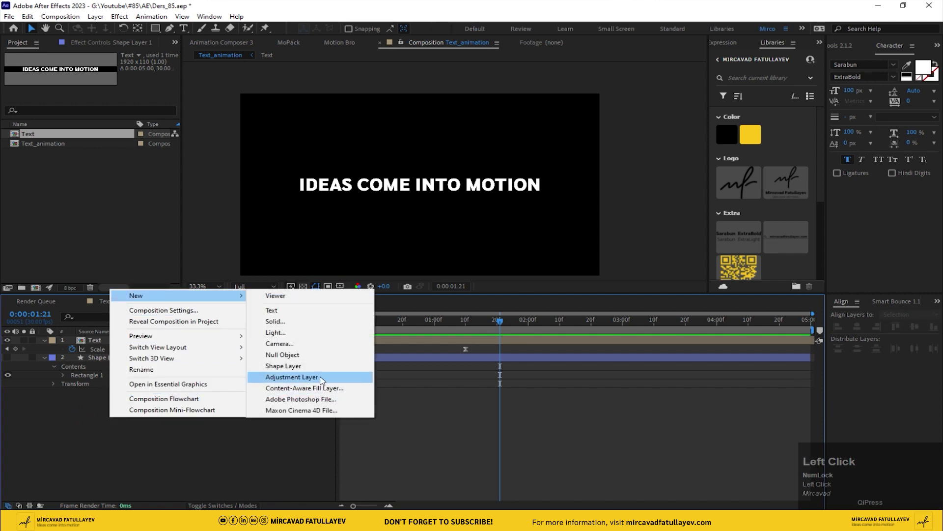
Add an adjustment layer named time and apply the Time Displacement effect to it.
{"action": "key", "text": "Return"}
{"action": "key", "text": "Return"}
{"action": "type", "text": "t"}
{"action": "type", "text": "ime"}
{"action": "key", "text": "Return"}
{"action": "left_click", "coordinate": [115, 345]}
{"action": "key", "text": "ctrl+space"}
{"action": "type", "text": "Tpaceme"}
{"action": "key", "text": "Down"}
{"action": "key", "text": "Return"}
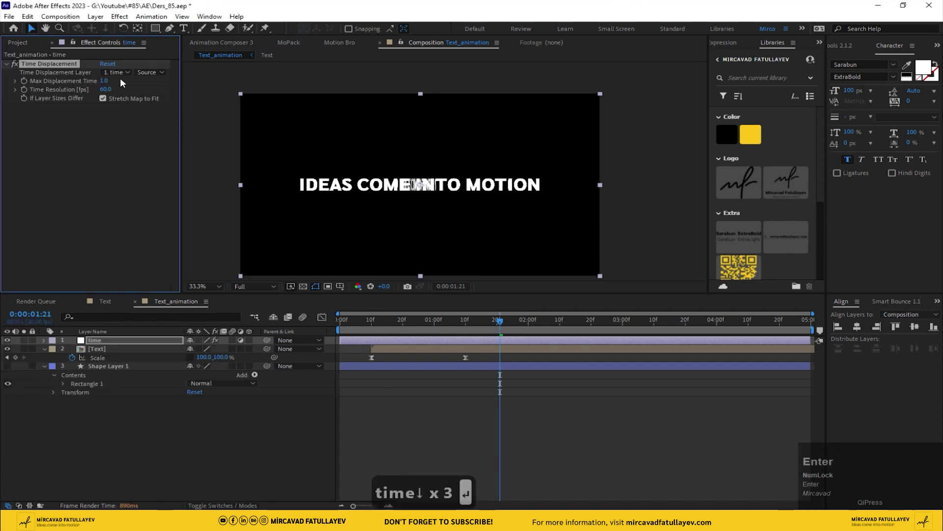
Set Shape Layer 1 as the displacement layer and preview the displaced title animation.
{"action": "left_click", "coordinate": [122, 77]}
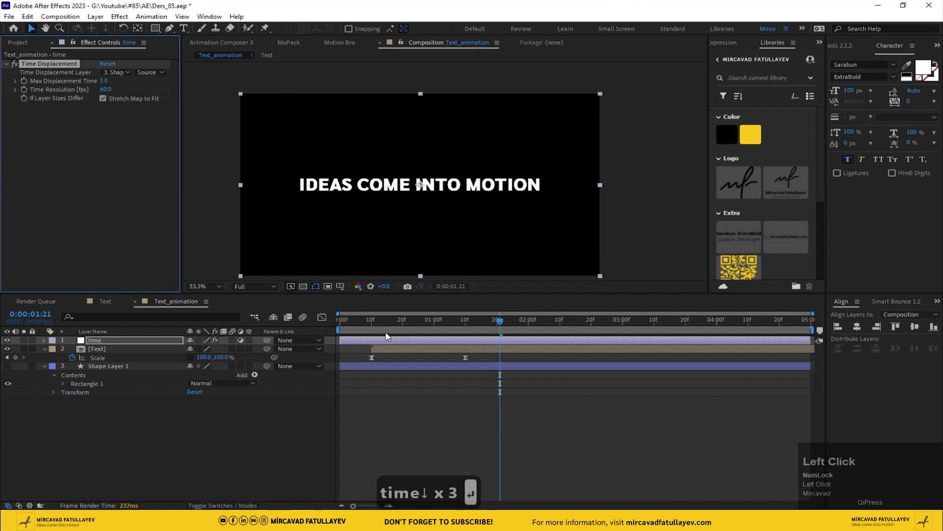
{"action": "key", "text": "space"}
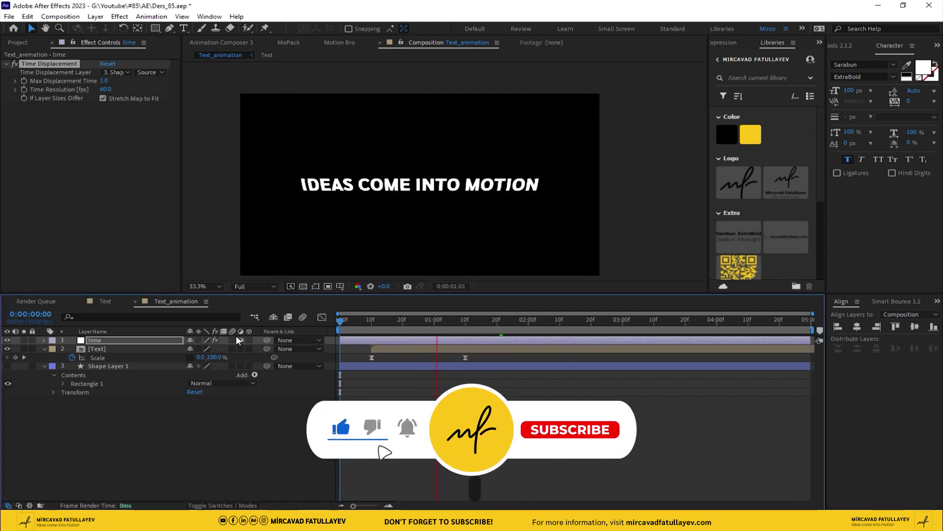
{"action": "left_click_drag", "start_coordinate": [387, 329], "coordinate": [381, 331]}
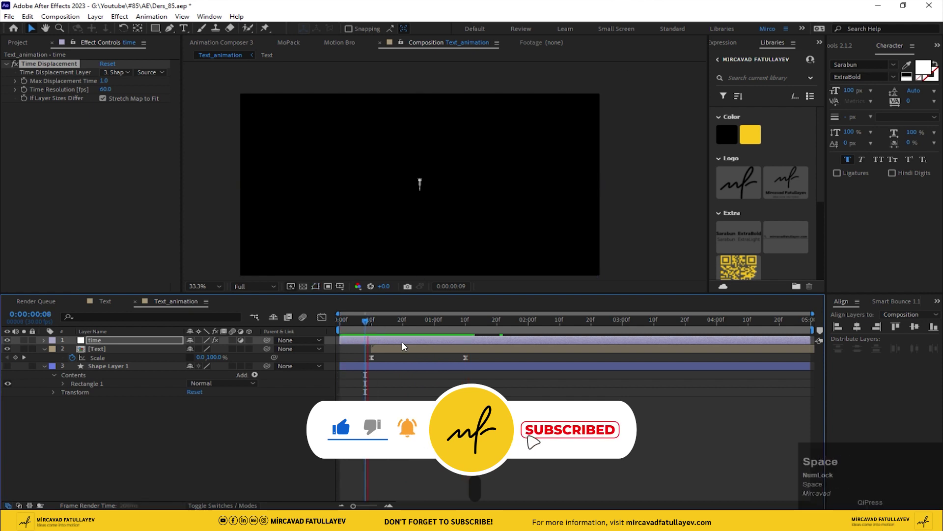
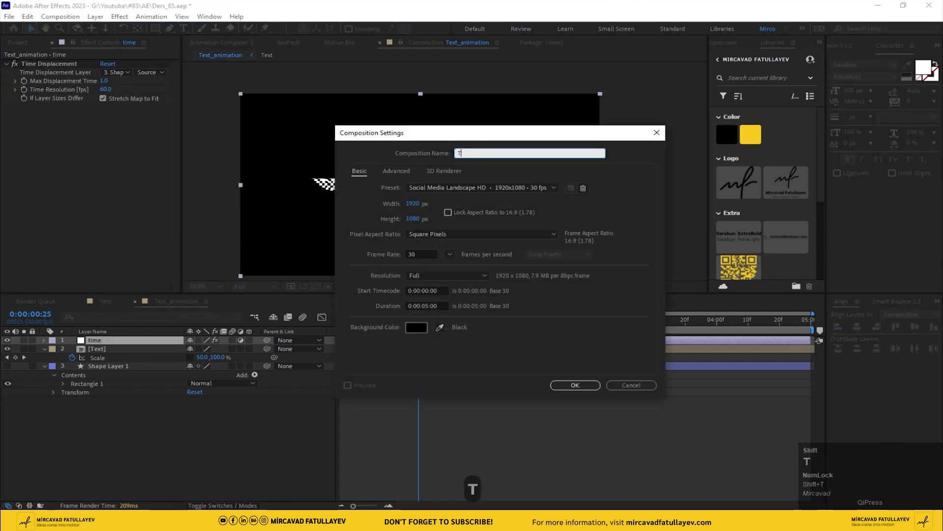
Create a new composition named Text_ALL Animation.
{"action": "type", "text": "ext"}
{"action": "key", "text": "shift+-"}
{"action": "key", "text": "shift+a"}
{"action": "key", "text": "space"}
{"action": "type", "text": "a"}
{"action": "type", "text": "nimati"}
{"action": "type", "text": "on"}
{"action": "left_click", "coordinate": [570, 391]}
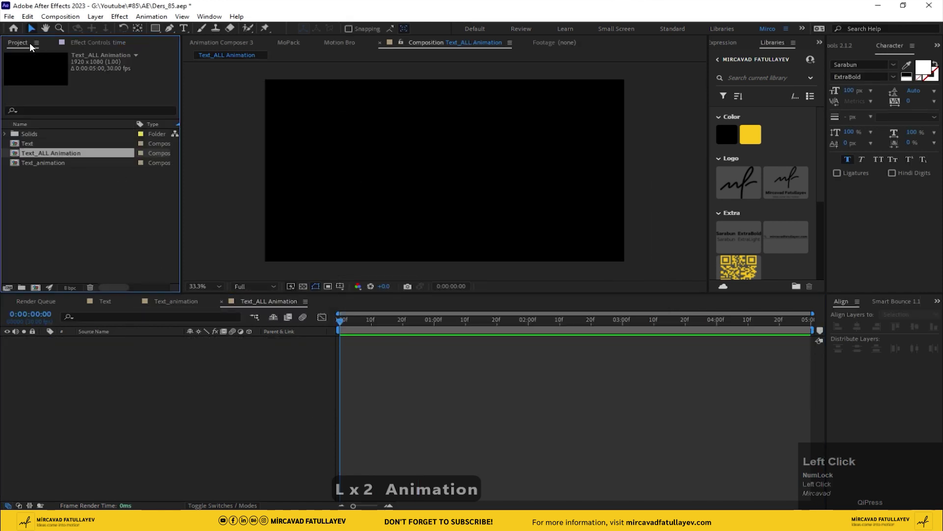
Place Text_animation into the comp and duplicate it into six layers.
{"action": "left_click_drag", "start_coordinate": [51, 166], "coordinate": [49, 344]}
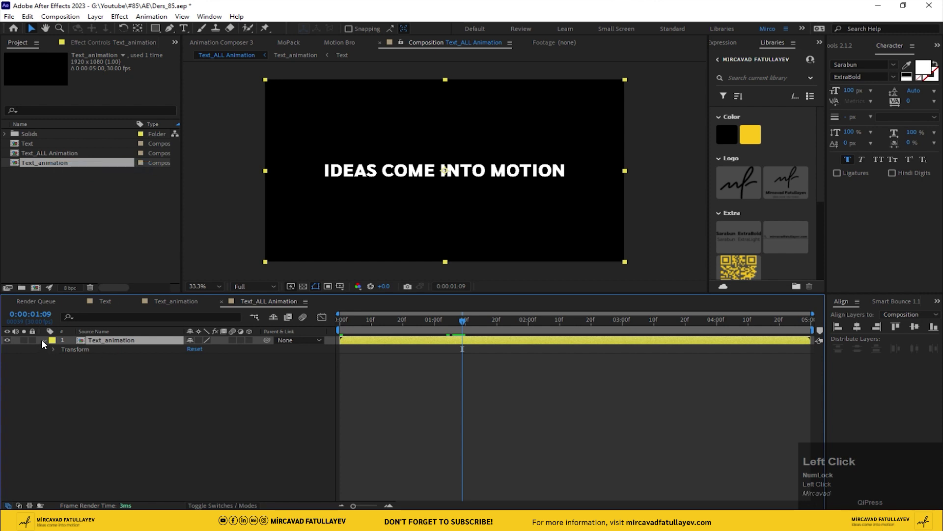
{"action": "key", "text": "ctrl+d"}
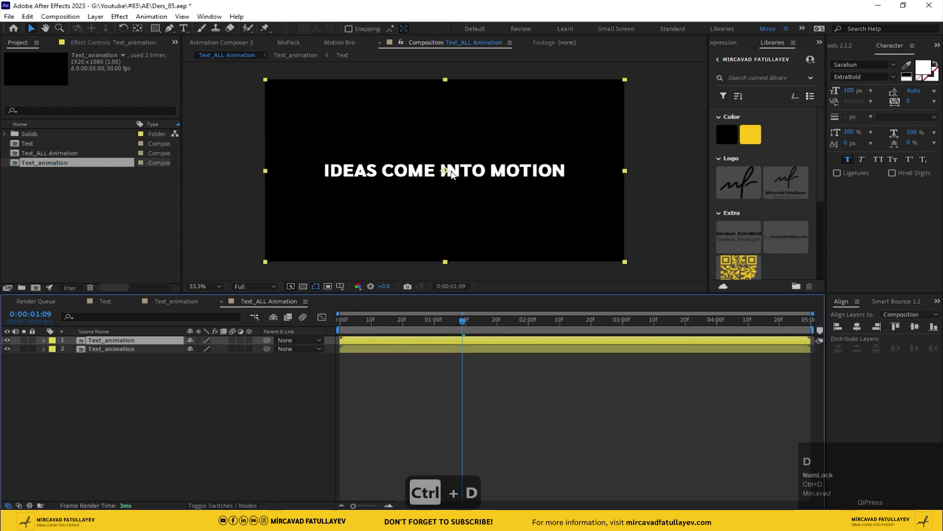
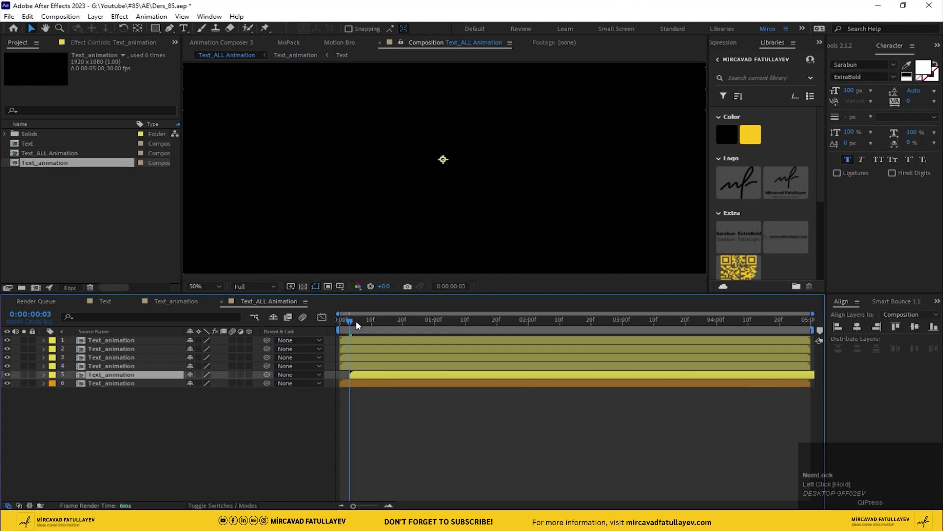
Stagger each layer's start a few frames after the one beneath, then preview the rows.
{"action": "left_click_drag", "start_coordinate": [353, 322], "coordinate": [364, 328]}
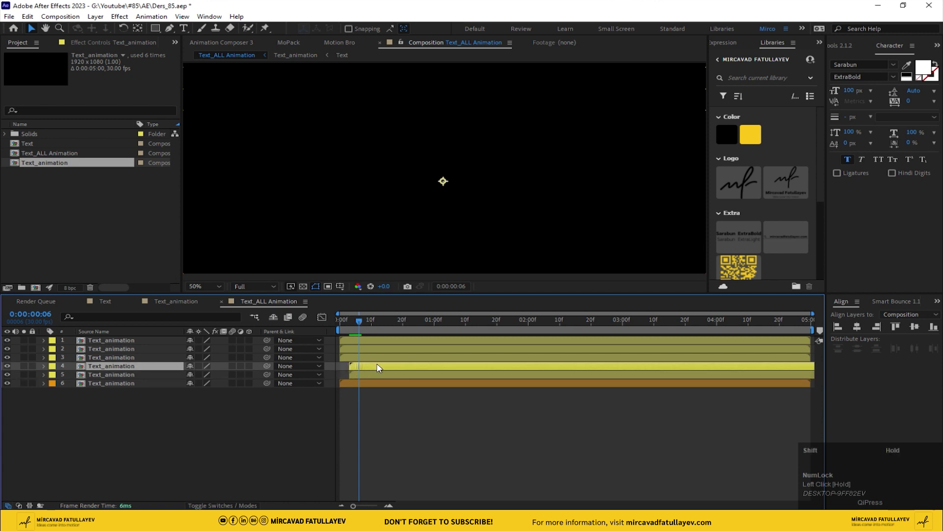
{"action": "left_click_drag", "start_coordinate": [365, 327], "coordinate": [373, 325]}
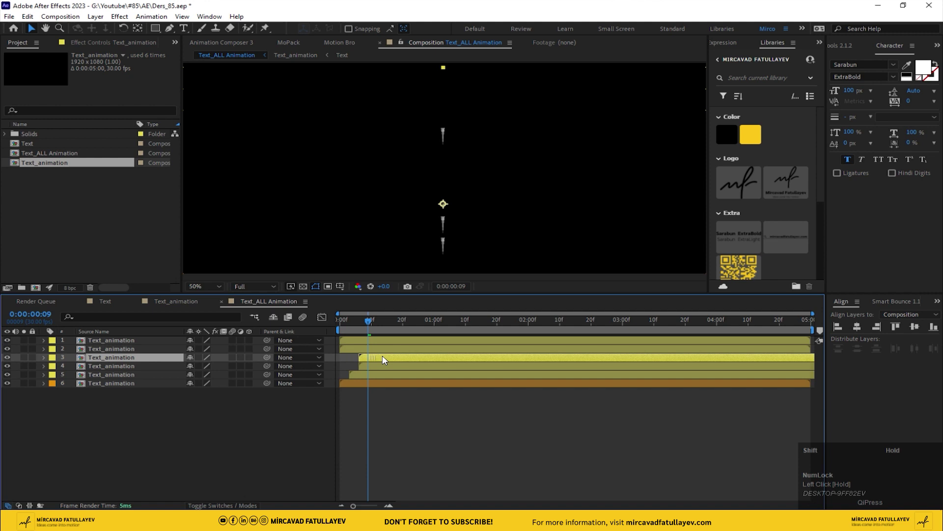
{"action": "left_click_drag", "start_coordinate": [373, 325], "coordinate": [385, 324]}
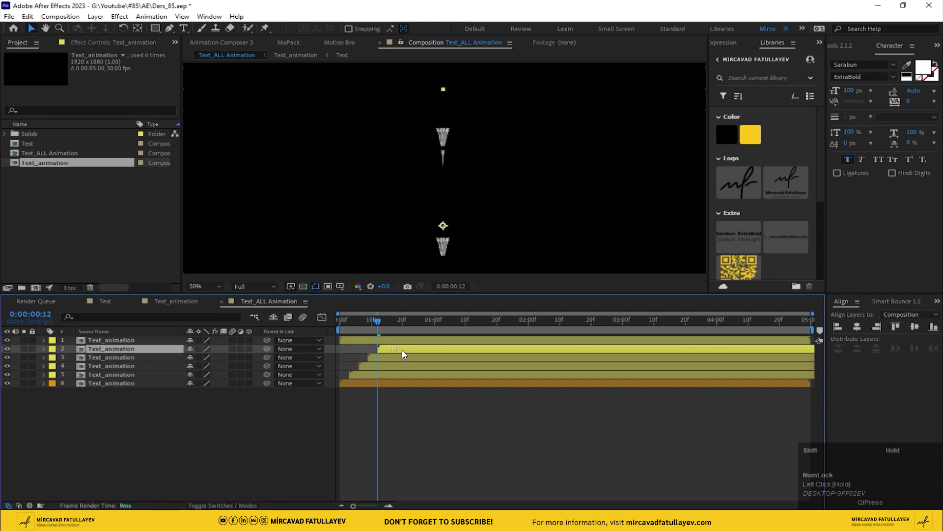
{"action": "left_click_drag", "start_coordinate": [385, 324], "coordinate": [388, 323]}
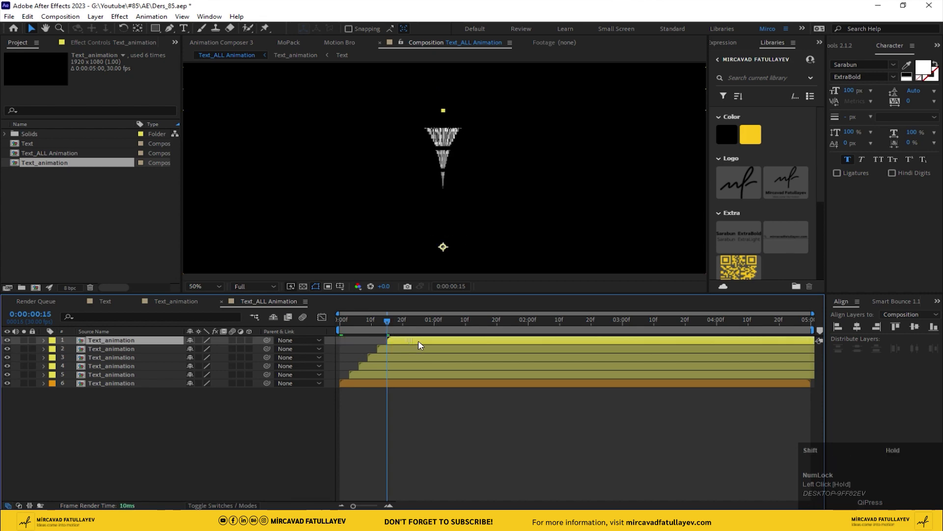
{"action": "left_click", "coordinate": [388, 323]}
{"action": "key", "text": "space"}
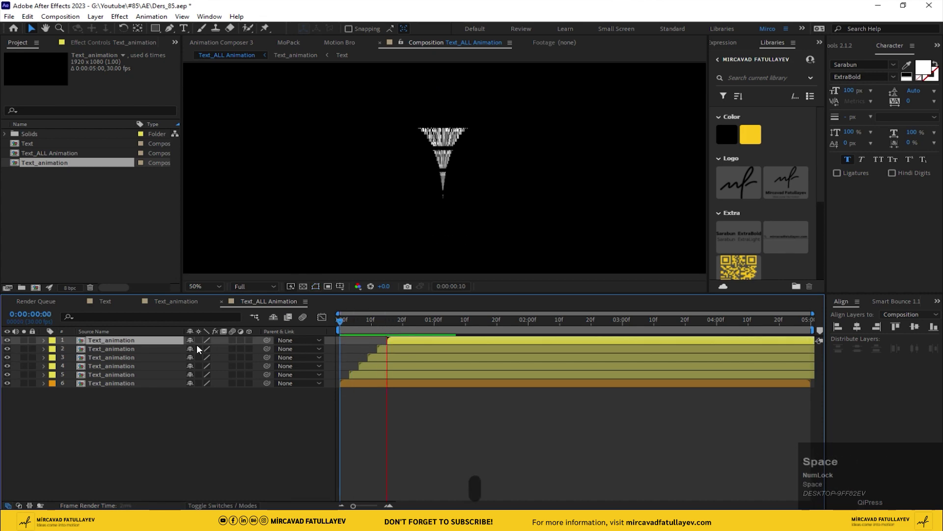
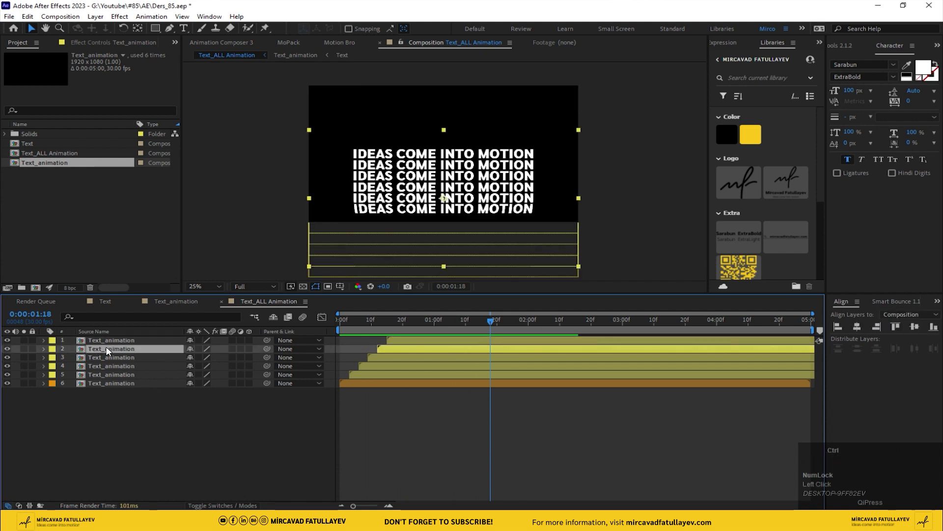
Add an inverted Find Edges effect to the second text row so it shows as thin outlines.
{"action": "key", "text": "ctrl+space"}
{"action": "type", "text": "fin"}
{"action": "key", "text": "Return"}
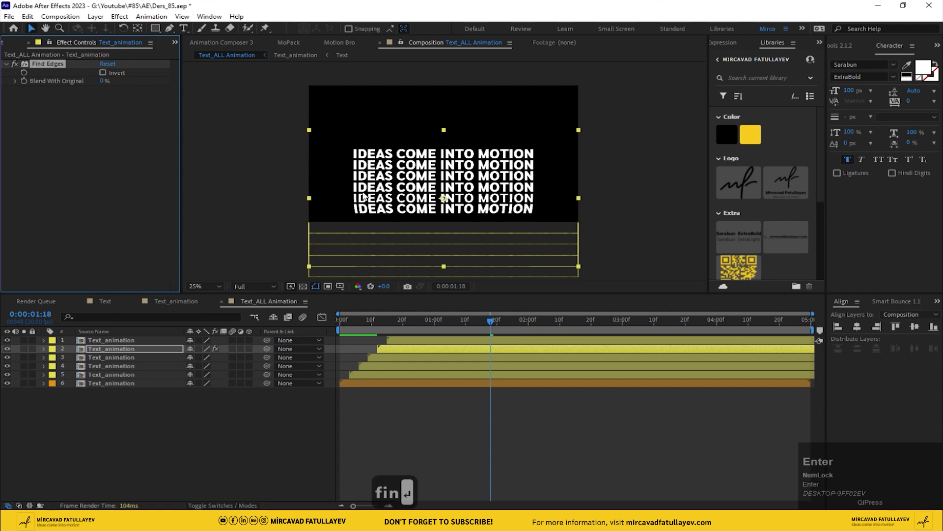
{"action": "left_click", "coordinate": [29, 351]}
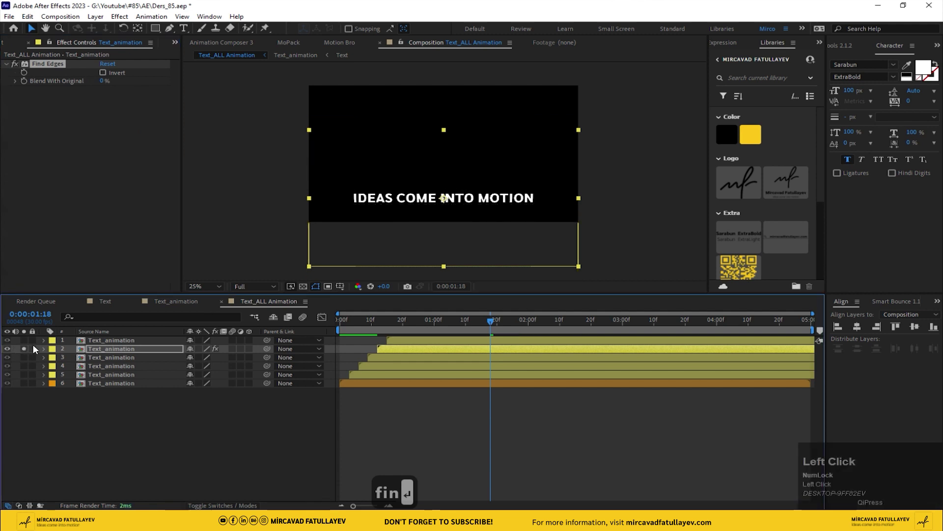
{"action": "type", "text": "fin ↵"}
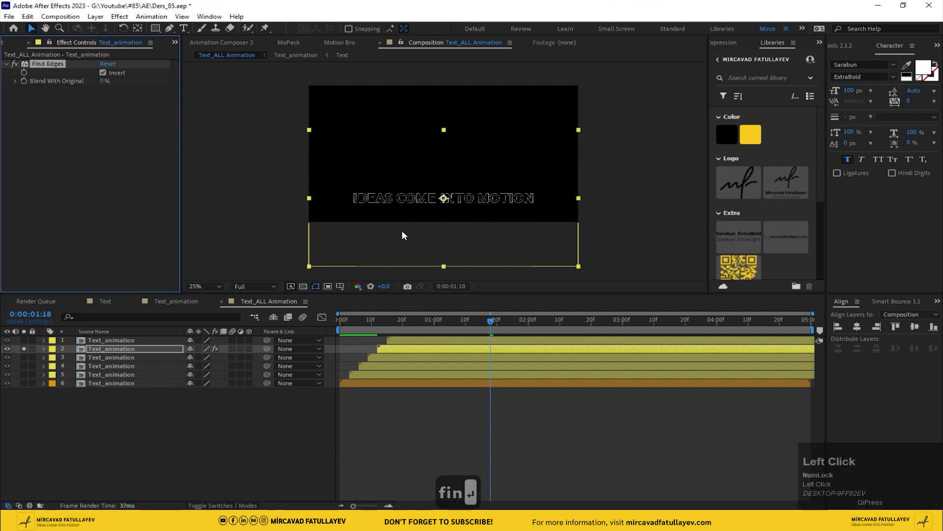
{"action": "scroll", "scroll_direction": "up", "scroll_amount": 3}
{"action": "left_click_drag", "start_coordinate": [400, 227], "coordinate": [27, 349]}
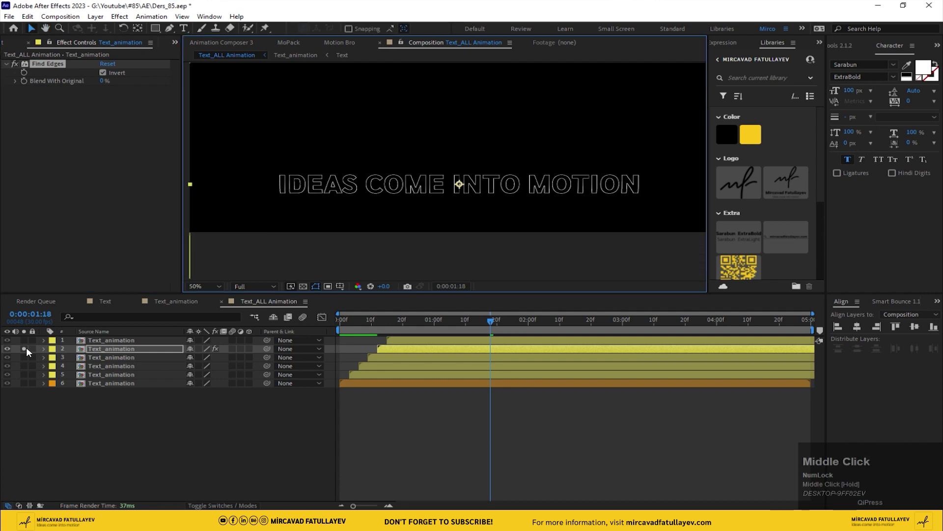
{"action": "left_click", "coordinate": [28, 349]}
Copy the outline effect and paste it onto every other Text_animation row.
{"action": "key", "text": "ctrl+c"}
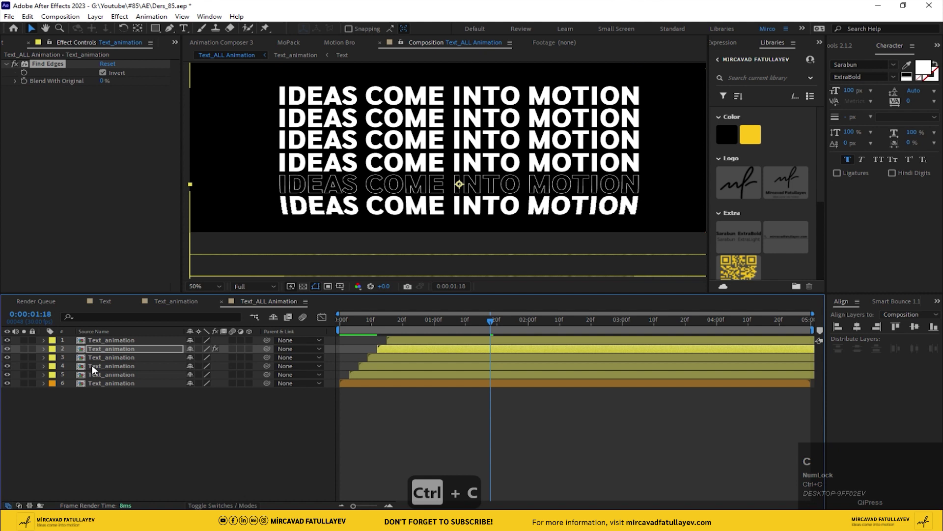
{"action": "left_click", "coordinate": [96, 368]}
{"action": "left_click", "coordinate": [98, 386]}
{"action": "left_click", "coordinate": [103, 417]}
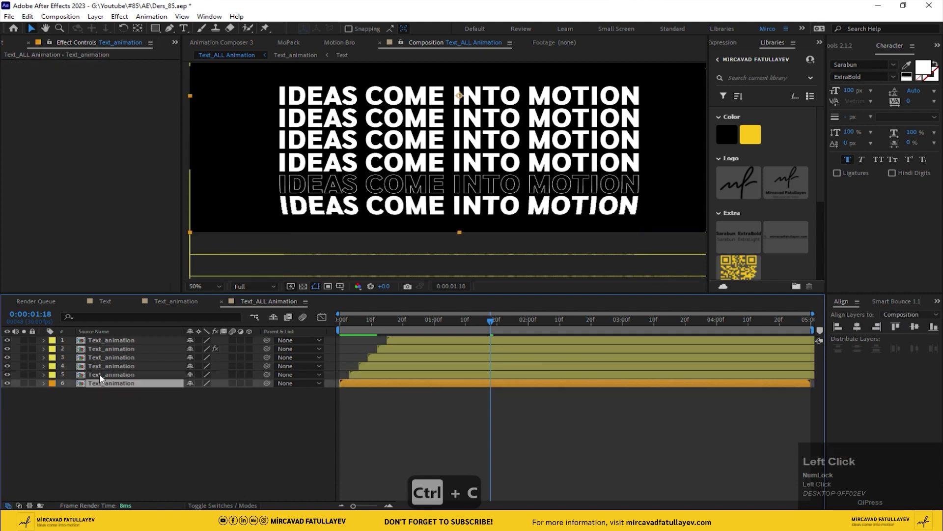
{"action": "key", "text": "ctrl+v"}
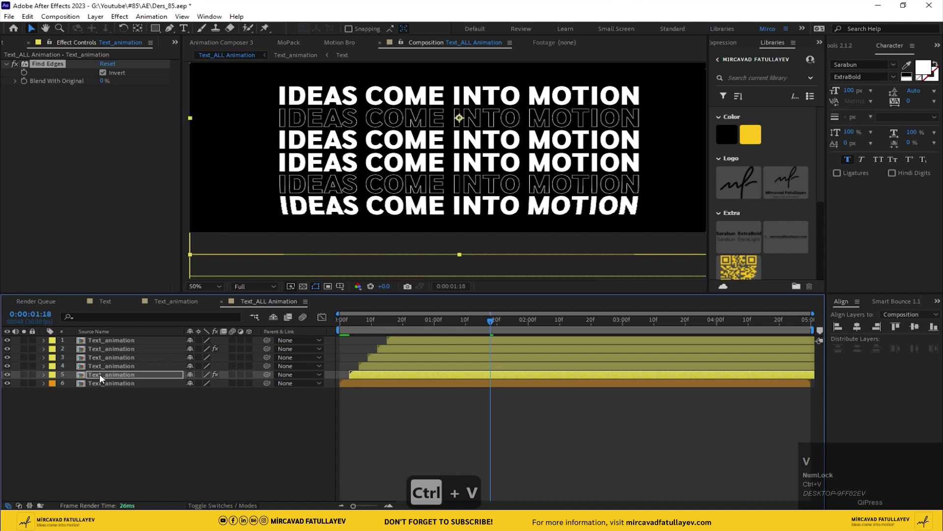
{"action": "left_click", "coordinate": [107, 366]}
{"action": "key", "text": "ctrl+v"}
{"action": "left_click", "coordinate": [107, 352]}
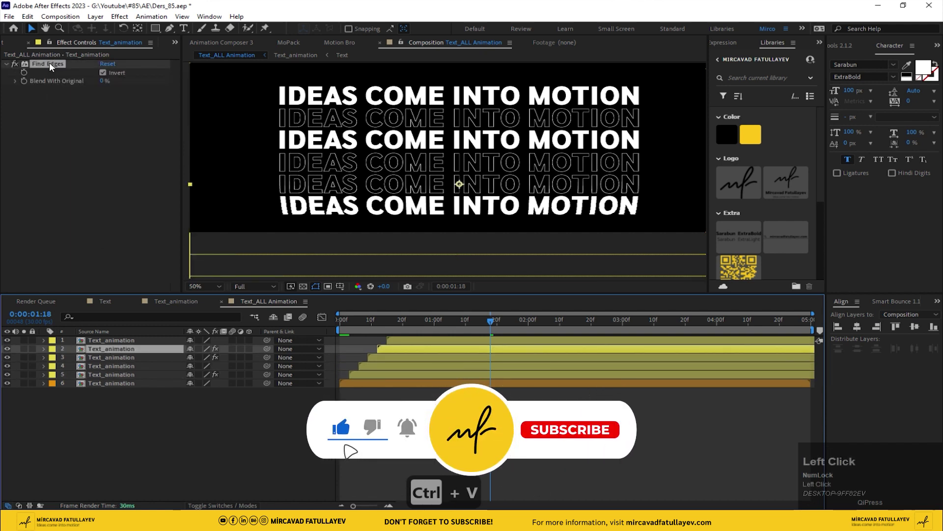
{"action": "key", "text": "ctrl+x"}
{"action": "left_click", "coordinate": [106, 340]}
{"action": "key", "text": "ctrl+v"}
Preview the alternating outlined rows, then duplicate the bottom row into a seventh layer.
{"action": "left_click", "coordinate": [171, 444]}
{"action": "scroll", "scroll_direction": "down", "scroll_amount": 3}
{"action": "left_click", "coordinate": [418, 332]}
{"action": "key", "text": "space"}
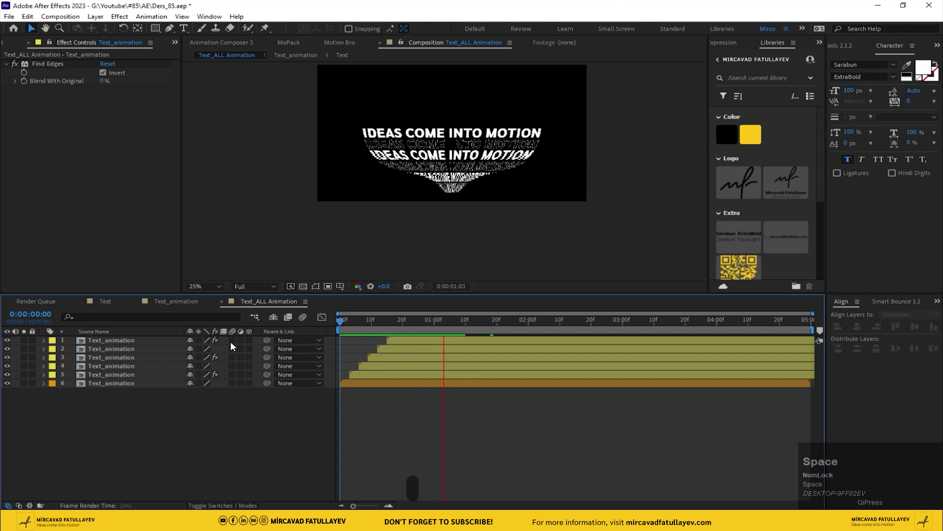
{"action": "key", "text": "space"}
{"action": "left_click", "coordinate": [403, 388]}
{"action": "key", "text": "ctrl+d"}
{"action": "left_click", "coordinate": [113, 386]}
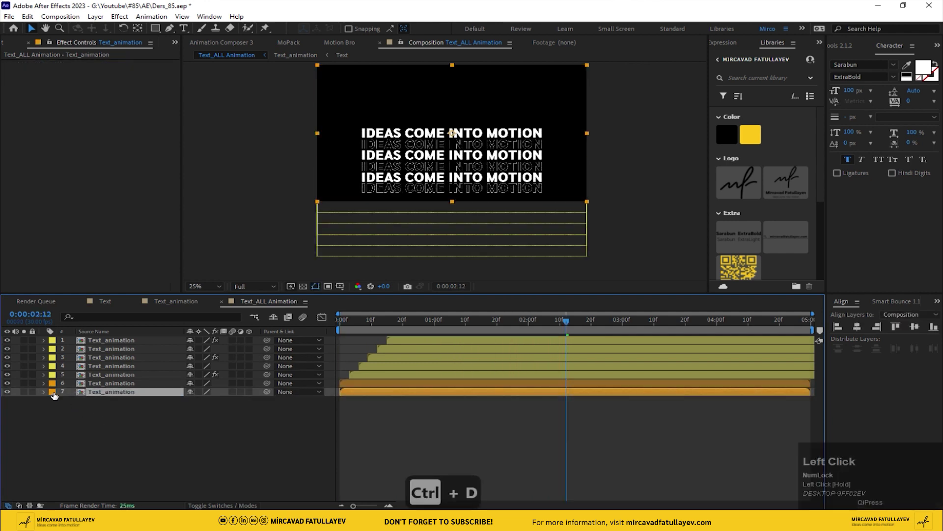
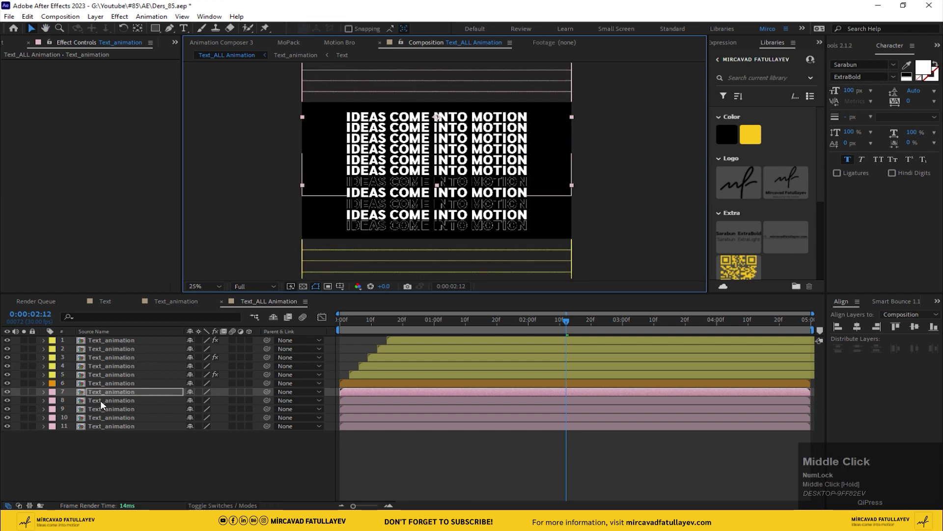
Paste the outline effect onto alternating new lower rows and return to the start of the timeline.
{"action": "left_click", "coordinate": [103, 396]}
{"action": "key", "text": "ctrl+v"}
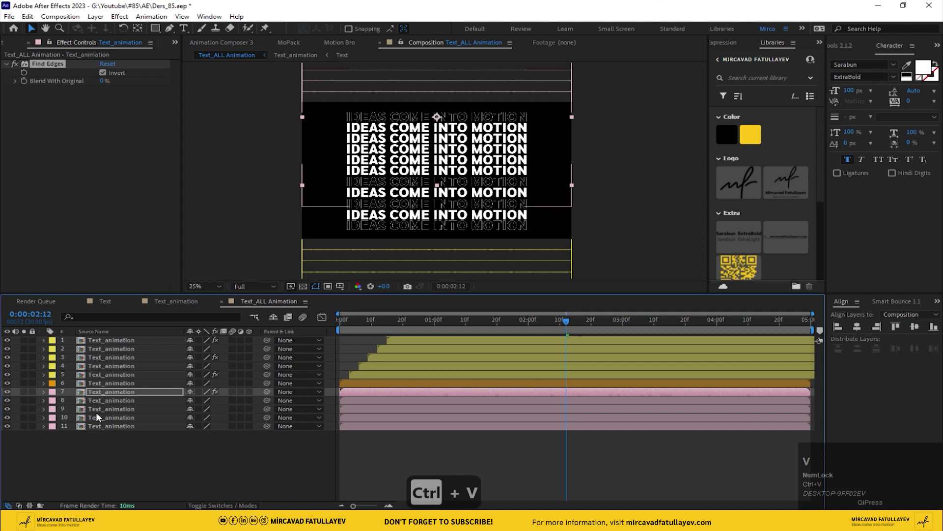
{"action": "left_click", "coordinate": [100, 406]}
{"action": "key", "text": "ctrl+v"}
{"action": "left_click", "coordinate": [98, 422]}
{"action": "key", "text": "ctrl+v"}
{"action": "key", "text": "ctrl+z"}
{"action": "left_click", "coordinate": [101, 425]}
{"action": "key", "text": "ctrl+v"}
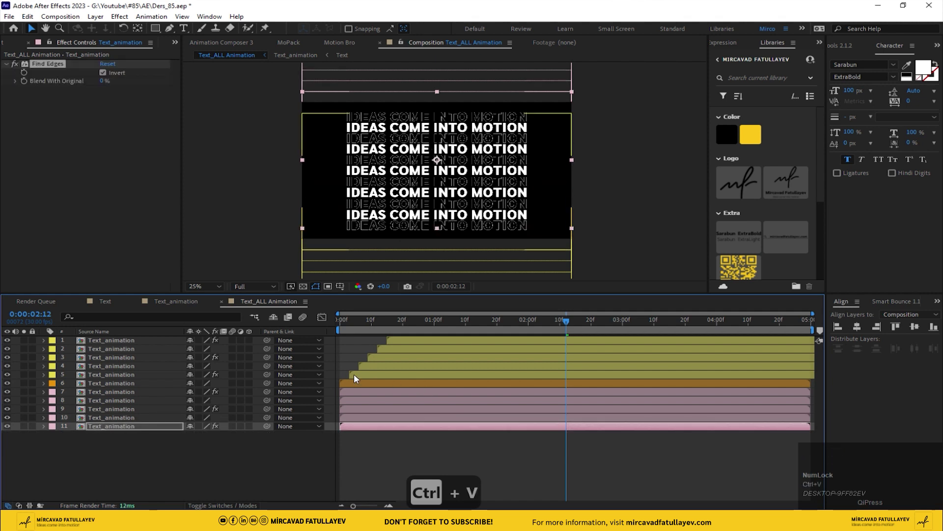
{"action": "left_click", "coordinate": [350, 325]}
{"action": "key", "text": "space"}
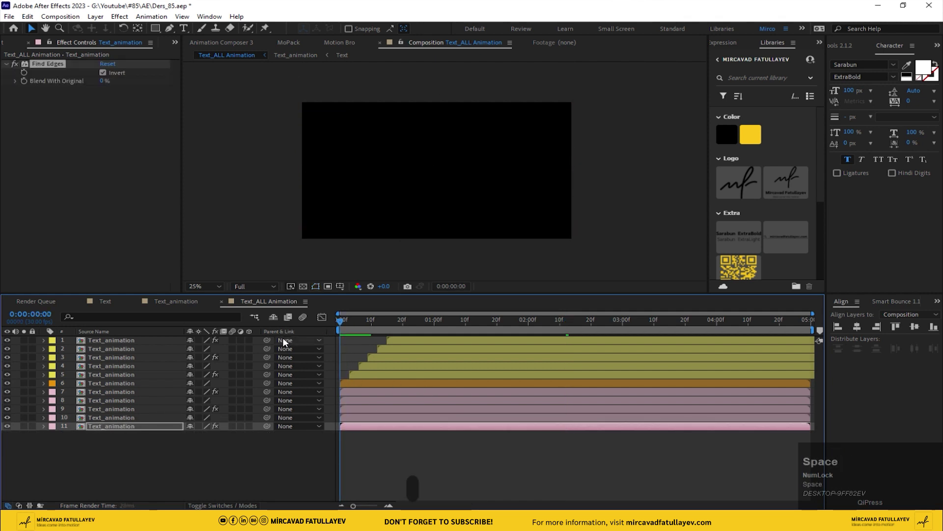
Delay the first three pink lower rows a few frames each, scrubbing to check the timing.
{"action": "left_click_drag", "start_coordinate": [349, 329], "coordinate": [364, 325]}
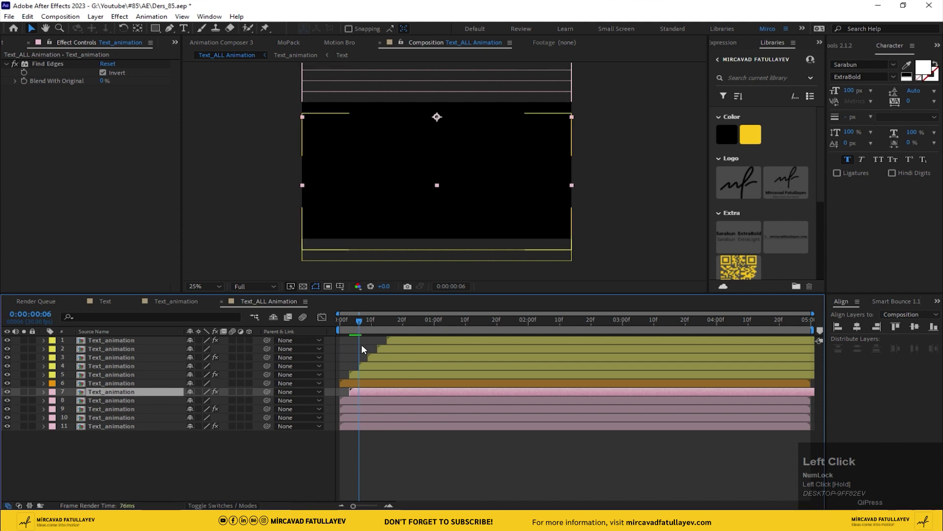
{"action": "left_click_drag", "start_coordinate": [401, 326], "coordinate": [162, 383]}
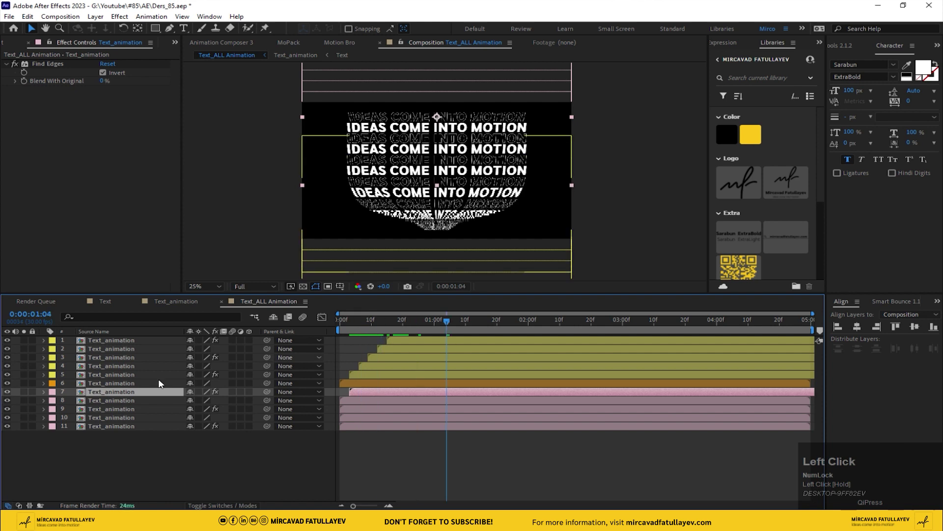
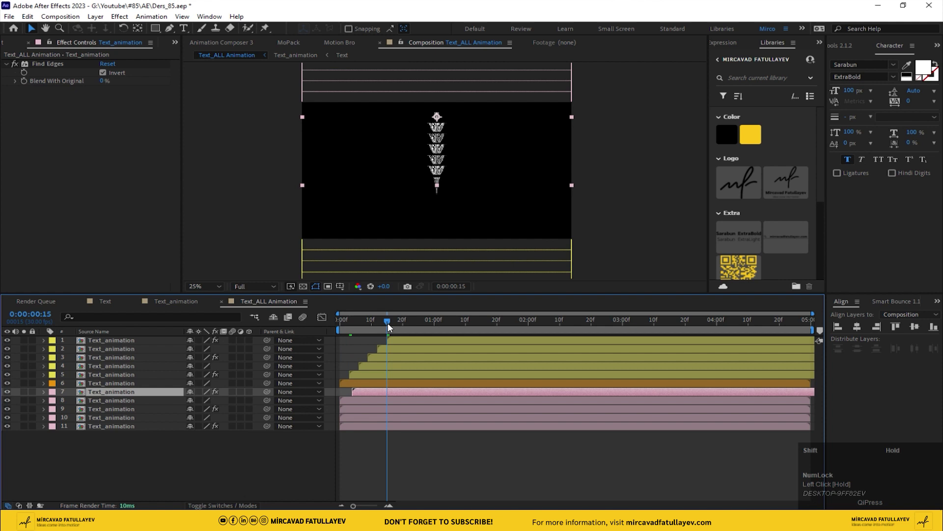
{"action": "left_click_drag", "start_coordinate": [379, 394], "coordinate": [389, 324]}
{"action": "left_click", "coordinate": [390, 324]}
{"action": "left_click_drag", "start_coordinate": [371, 401], "coordinate": [382, 326]}
{"action": "left_click", "coordinate": [382, 327]}
{"action": "left_click_drag", "start_coordinate": [363, 412], "coordinate": [371, 327]}
Offset the remaining lower rows later in a cascade and play back the staggered reveal.
{"action": "left_click_drag", "start_coordinate": [371, 327], "coordinate": [362, 419]}
{"action": "left_click_drag", "start_coordinate": [362, 419], "coordinate": [363, 328]}
{"action": "left_click_drag", "start_coordinate": [364, 328], "coordinate": [365, 429]}
{"action": "left_click_drag", "start_coordinate": [365, 429], "coordinate": [358, 324]}
{"action": "left_click_drag", "start_coordinate": [358, 324], "coordinate": [254, 336]}
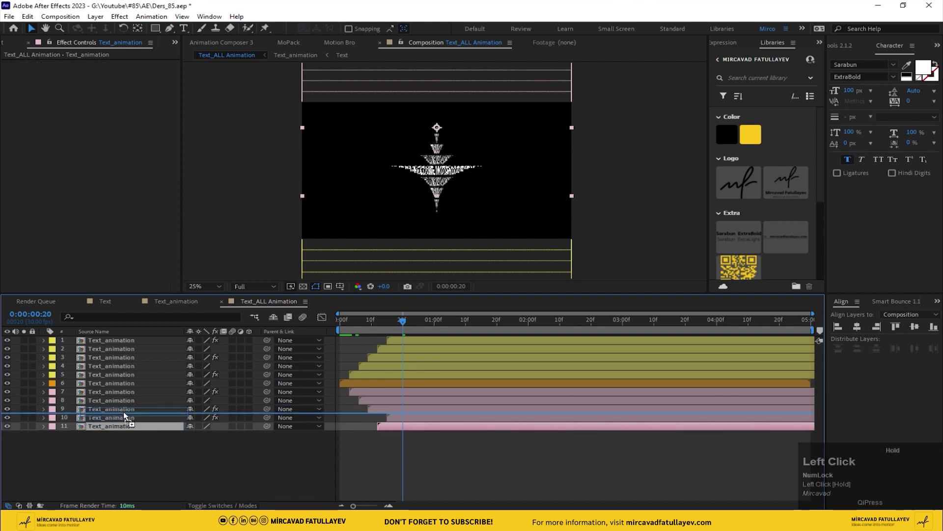
{"action": "key", "text": "space"}
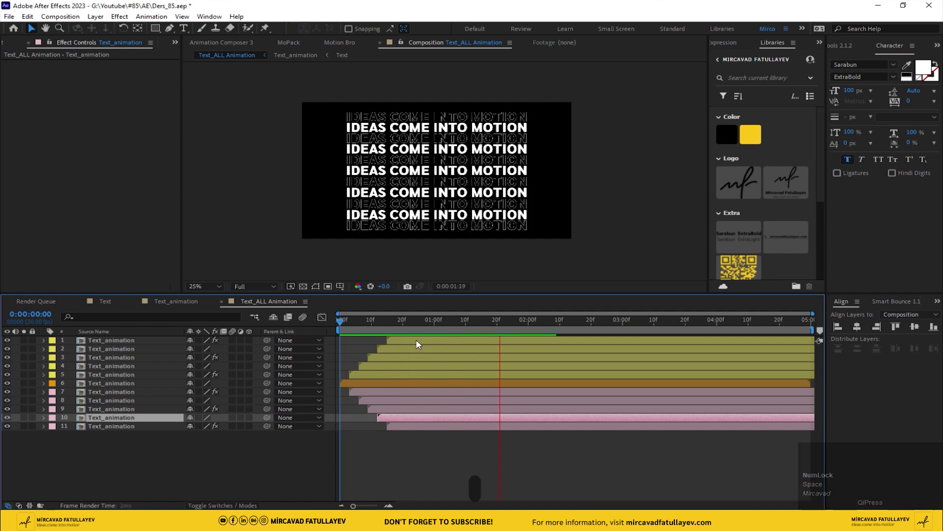
Replace the lower pink rows' source with the duplicate comp Text_animation 2 and check the mid-frame reveal.
{"action": "left_click_drag", "start_coordinate": [355, 325], "coordinate": [144, 454]}
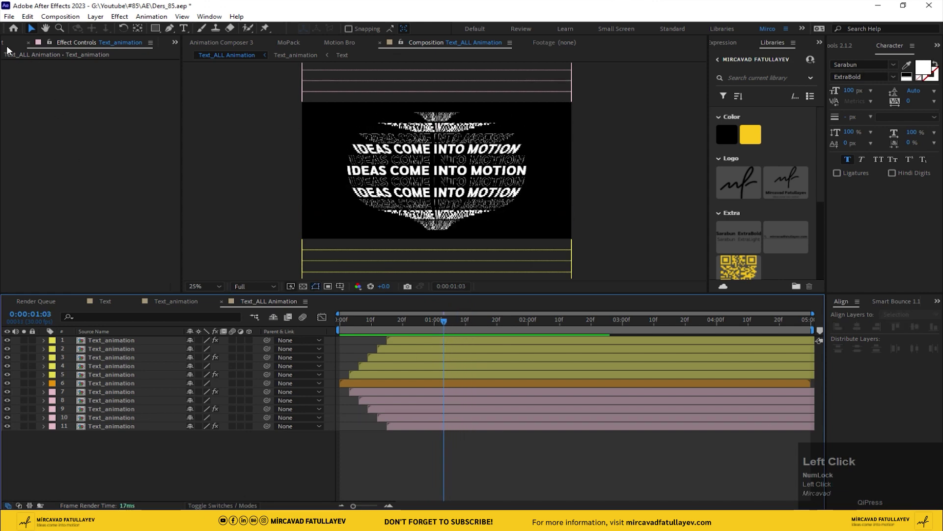
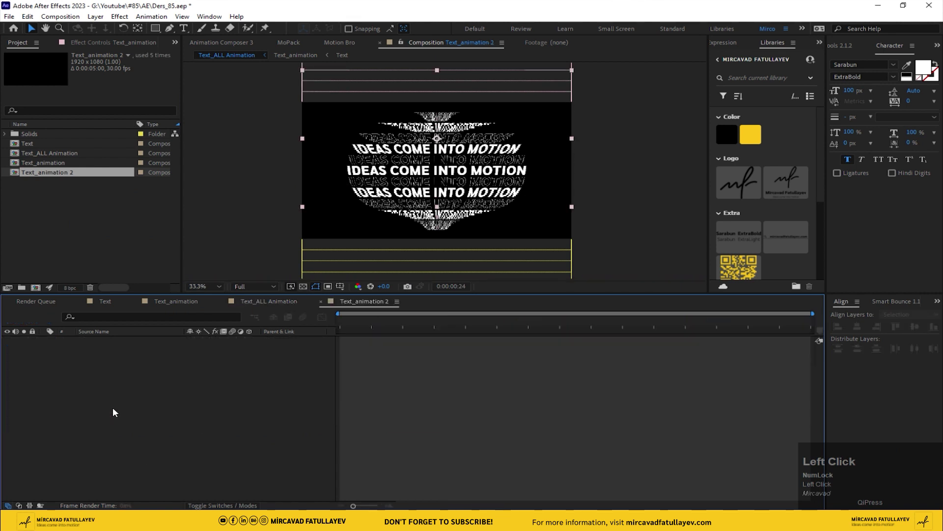
{"action": "left_click_drag", "start_coordinate": [507, 332], "coordinate": [190, 375]}
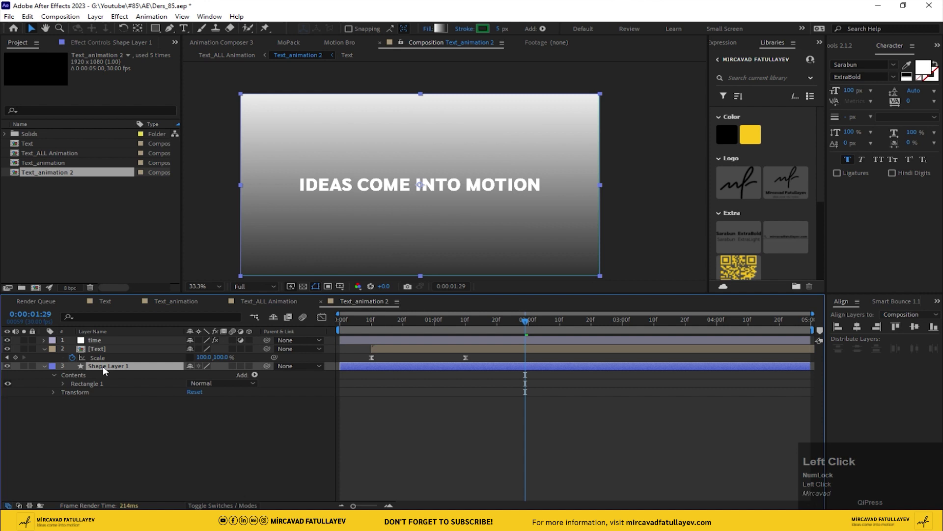
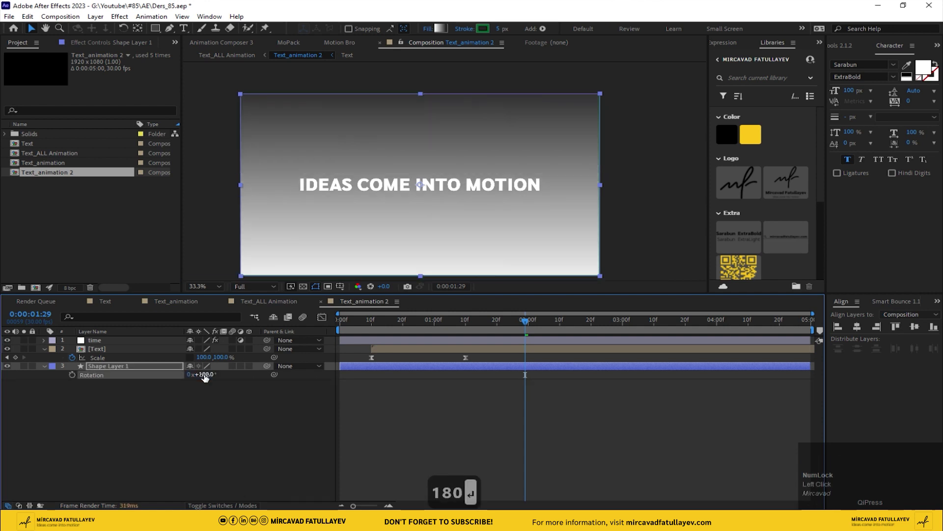
{"action": "left_click_drag", "start_coordinate": [225, 416], "coordinate": [212, 350]}
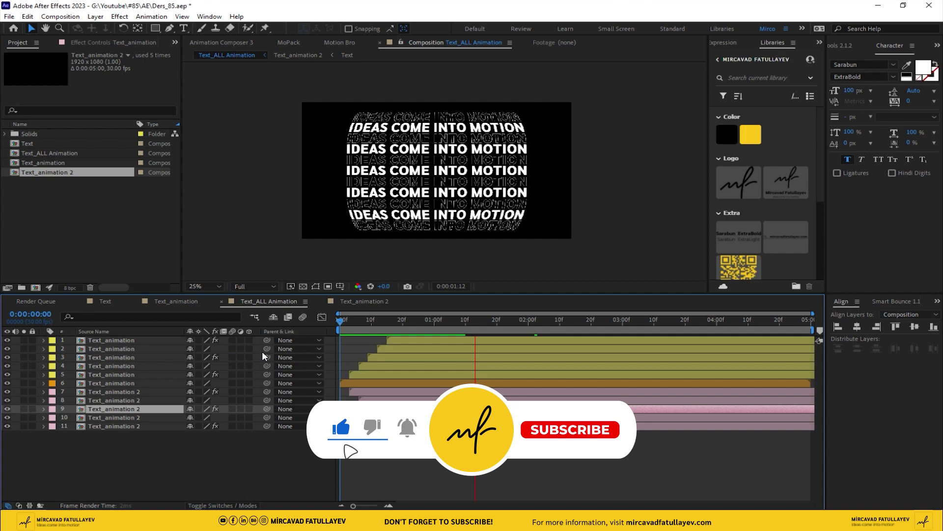
Add a Fill effect to a solid text row, sample the yellow swatch as its colour and copy it.
{"action": "left_click_drag", "start_coordinate": [289, 342], "coordinate": [263, 348]}
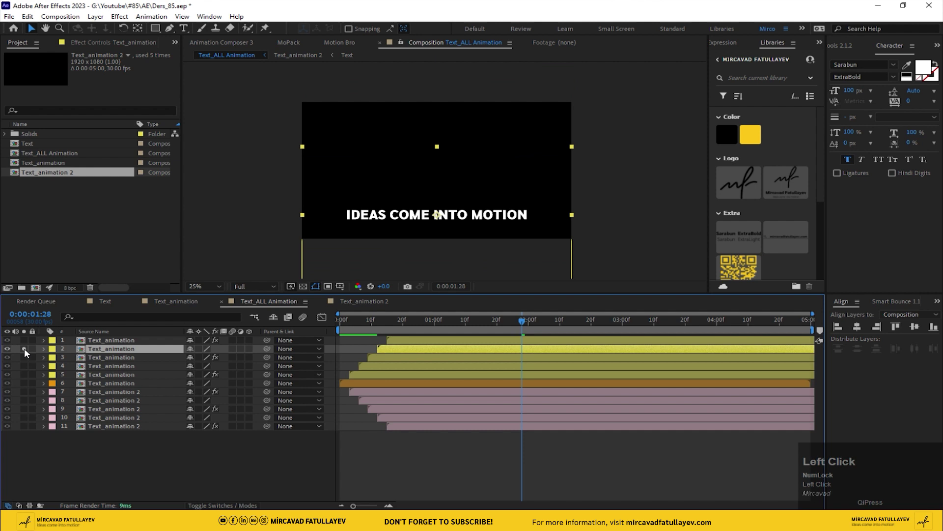
{"action": "key", "text": "ctrl+space"}
{"action": "type", "text": "fil"}
{"action": "key", "text": "Return"}
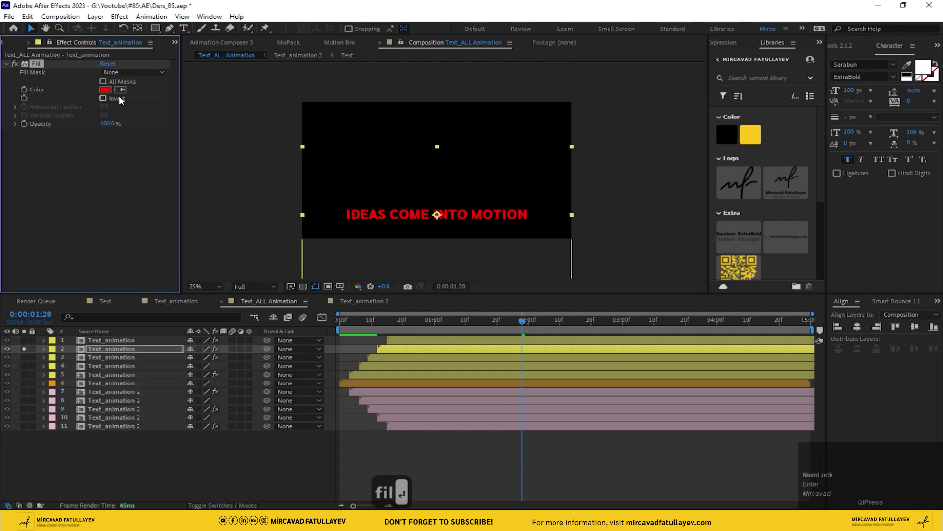
{"action": "left_click", "coordinate": [130, 93]}
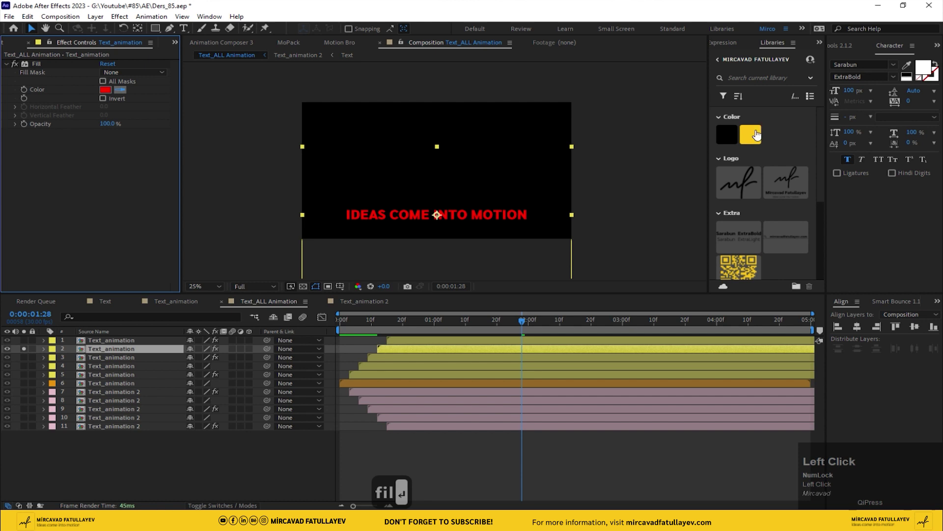
{"action": "key", "text": "ctrl+c"}
Paste the yellow Fill onto the other four solid text rows.
{"action": "left_click", "coordinate": [29, 351]}
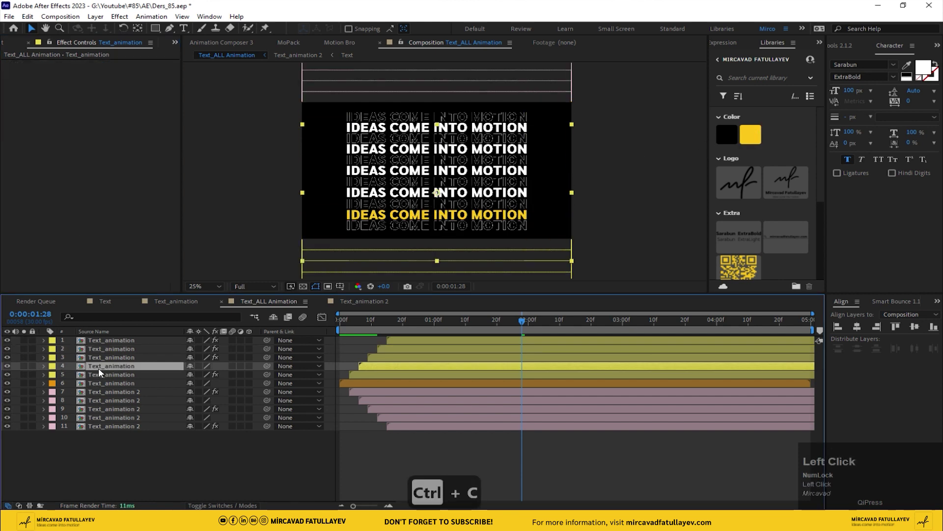
{"action": "key", "text": "ctrl+v"}
{"action": "left_click", "coordinate": [26, 370]}
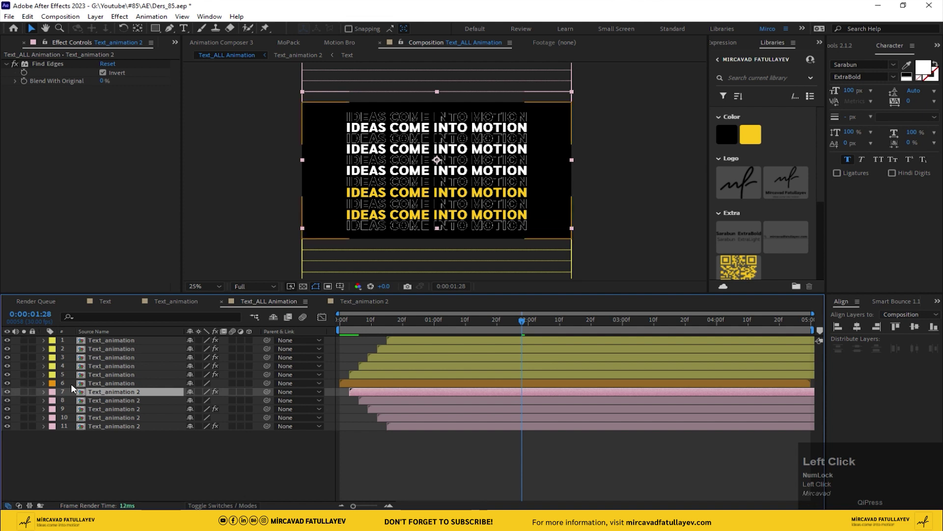
{"action": "key", "text": "ctrl+v"}
{"action": "left_click", "coordinate": [97, 397]}
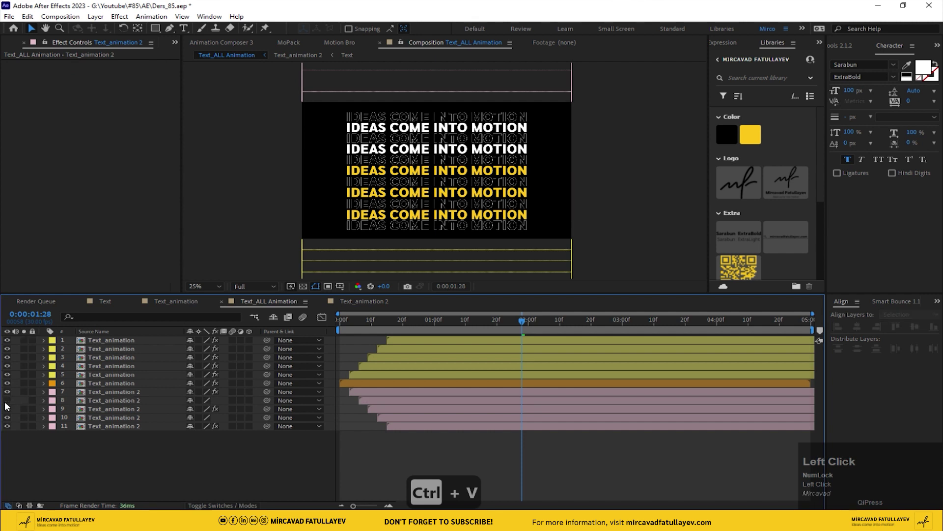
{"action": "key", "text": "ctrl+v"}
{"action": "left_click", "coordinate": [96, 419]}
{"action": "key", "text": "ctrl+v"}
Create a new composition named Ders_85 and place Text_ALL Animation into it as its only layer.
{"action": "left_click_drag", "start_coordinate": [432, 326], "coordinate": [324, 306]}
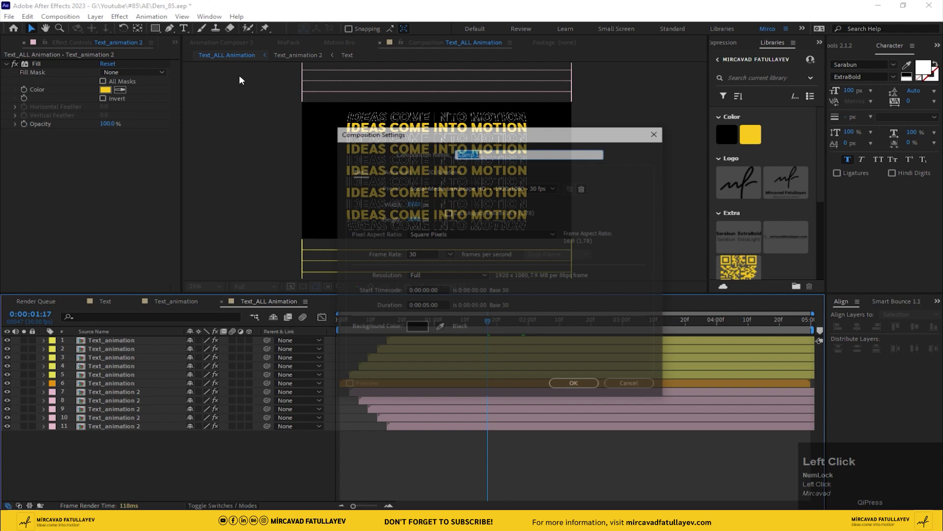
{"action": "type", "text": "d"}
{"action": "type", "text": "e"}
{"action": "type", "text": "rs"}
{"action": "type", "text": "_"}
{"action": "key", "text": "shift+-"}
{"action": "type", "text": "85"}
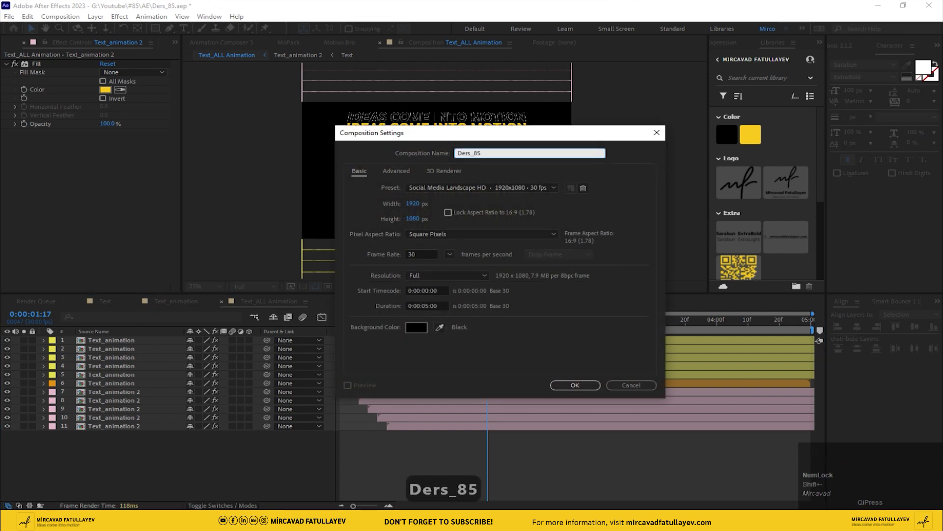
{"action": "key", "text": "Return"}
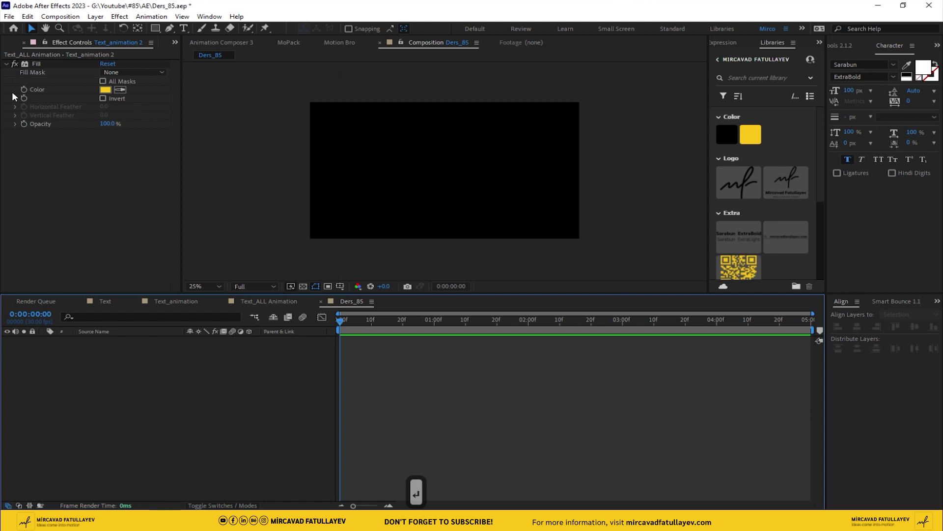
{"action": "left_click_drag", "start_coordinate": [6, 47], "coordinate": [131, 346]}
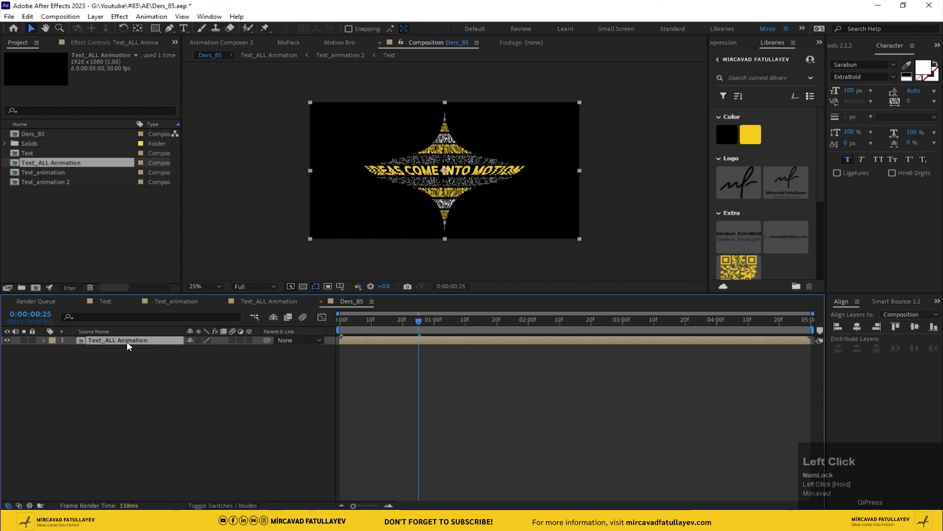
Rename the Text_ALL Animation layer to Red.
{"action": "key", "text": "ctrl+space"}
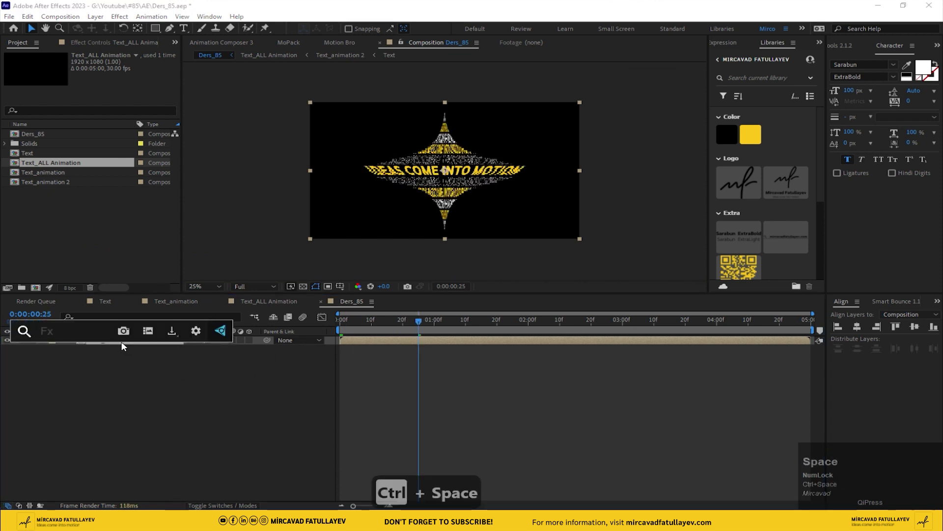
{"action": "left_click", "coordinate": [65, 397]}
{"action": "key", "text": "Return"}
{"action": "key", "text": "Return"}
{"action": "type", "text": "red"}
{"action": "key", "text": "Return"}
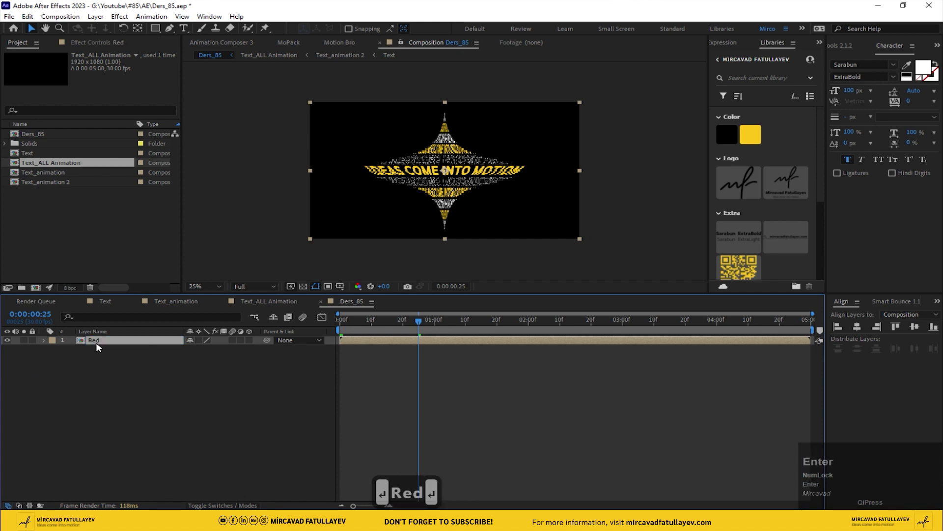
Apply Shift Channels to the Red layer and set it to Add blending mode.
{"action": "key", "text": "ctrl+space"}
{"action": "type", "text": "s"}
{"action": "type", "text": "h"}
{"action": "key", "text": "i"}
{"action": "type", "text": "f"}
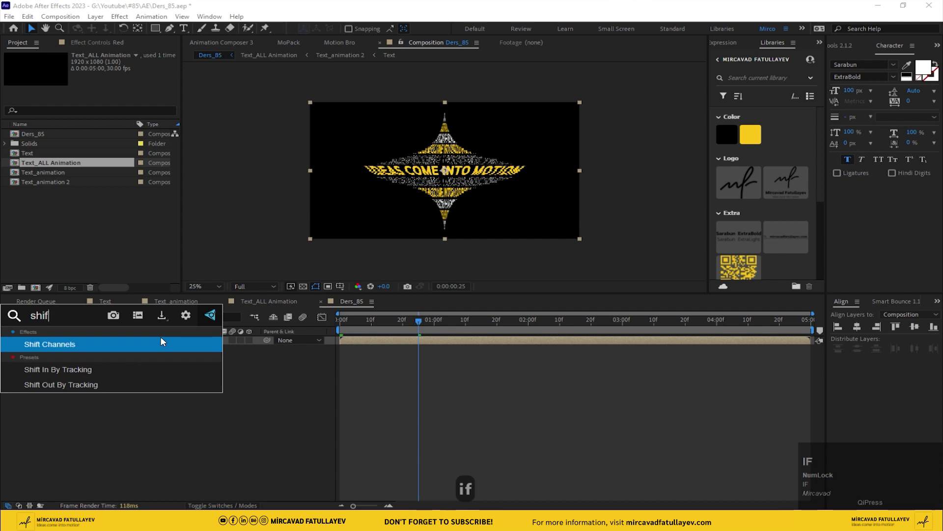
{"action": "key", "text": "Return"}
{"action": "left_click", "coordinate": [128, 90]}
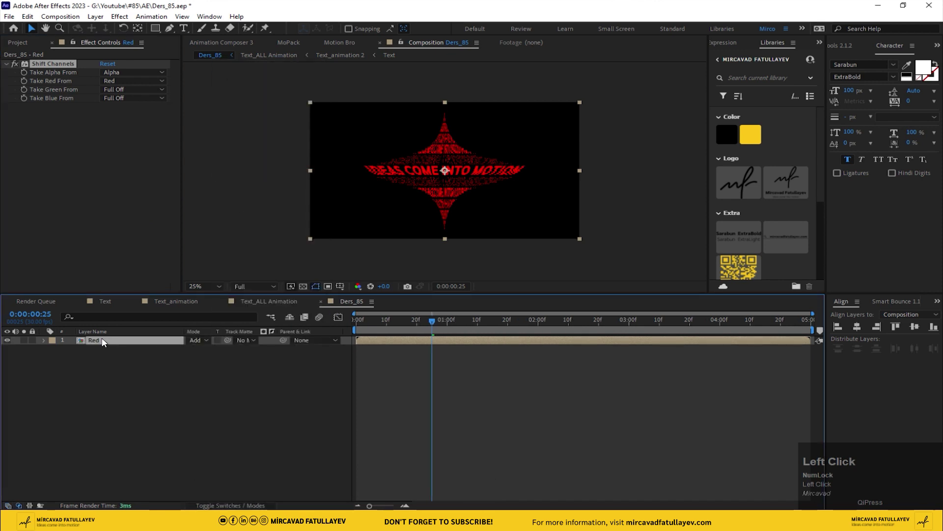
Duplicate the Red layer and rename the copy Blue.
{"action": "key", "text": "ctrl+d"}
{"action": "left_click", "coordinate": [96, 350]}
{"action": "left_click", "coordinate": [107, 372]}
{"action": "key", "text": "Return"}
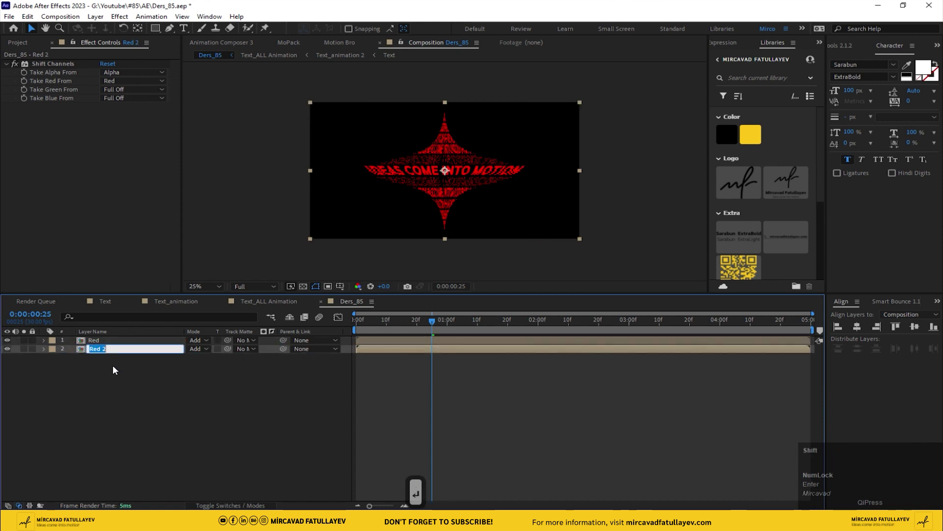
{"action": "type", "text": "bl"}
{"action": "type", "text": "ue"}
{"action": "key", "text": "Return"}
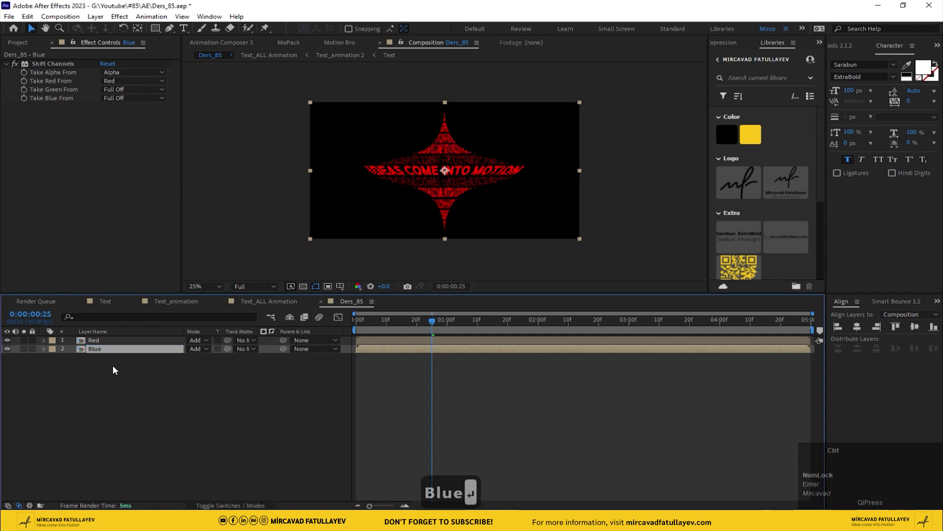
Set the Blue layer's Take Red From to Full Off so it passes only blue, then duplicate it.
{"action": "key", "text": "ctrl+space"}
{"action": "left_click", "coordinate": [261, 439]}
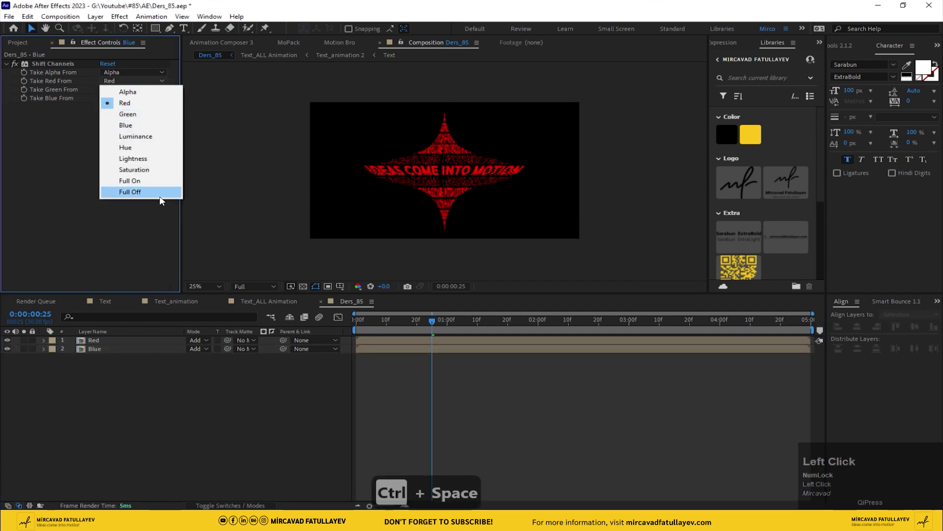
{"action": "left_click", "coordinate": [163, 200]}
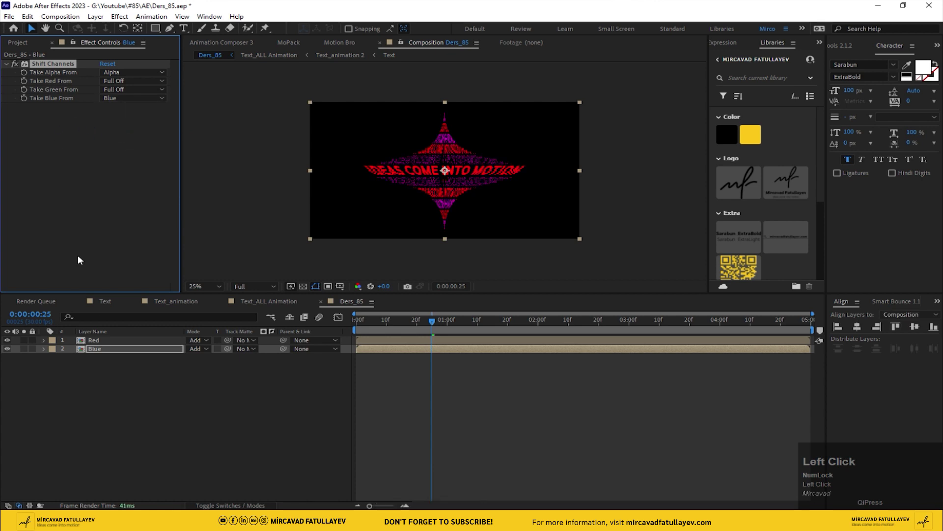
{"action": "key", "text": "ctrl+d"}
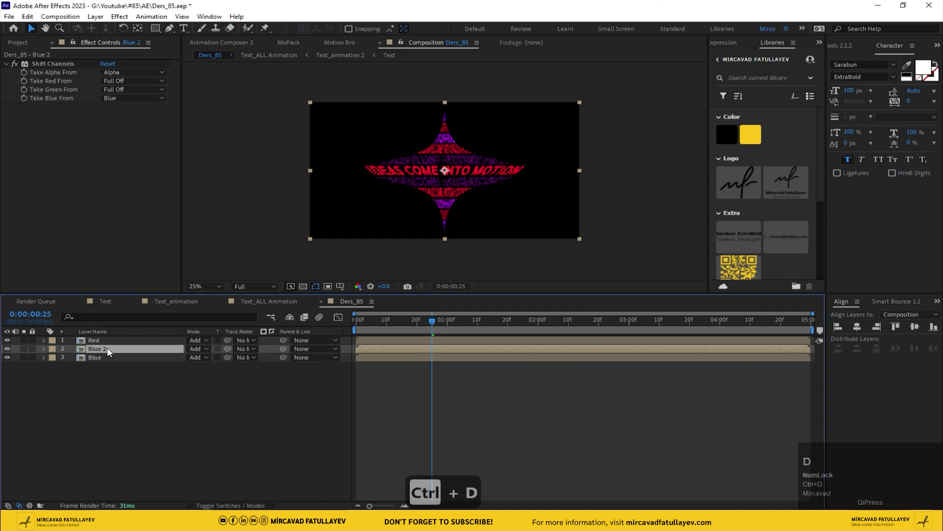
Rename the duplicate layer Green, passing only the green channel, and return to the timeline start.
{"action": "key", "text": "Return"}
{"action": "type", "text": "g"}
{"action": "type", "text": "re"}
{"action": "key", "text": "BackSpace"}
{"action": "key", "text": "BackSpace"}
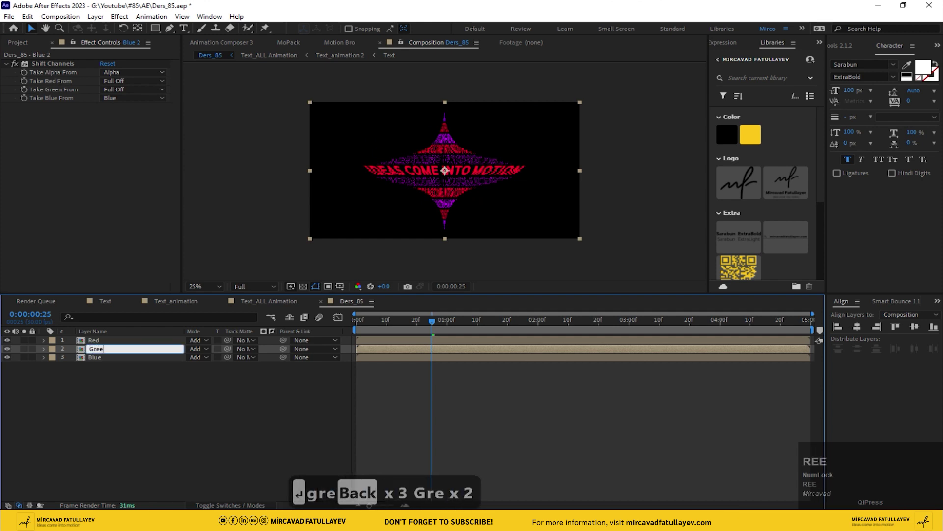
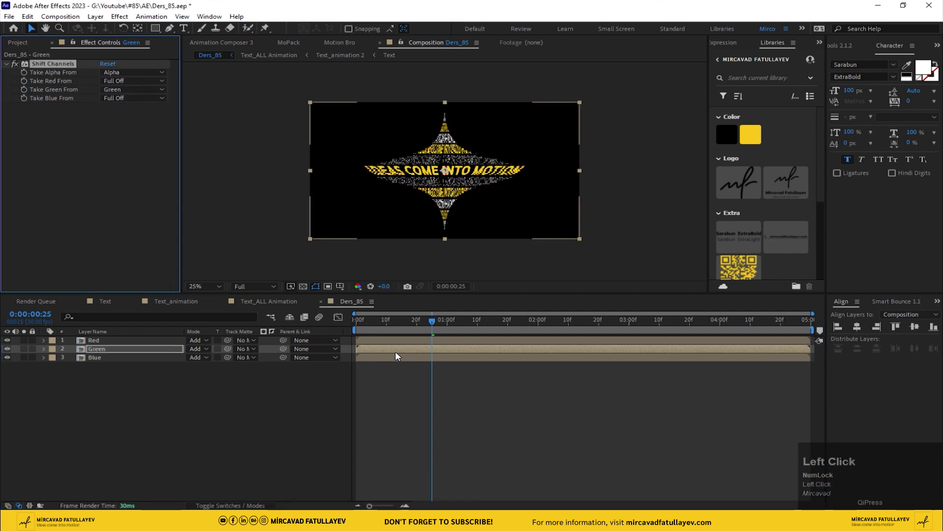
{"action": "key", "text": "space"}
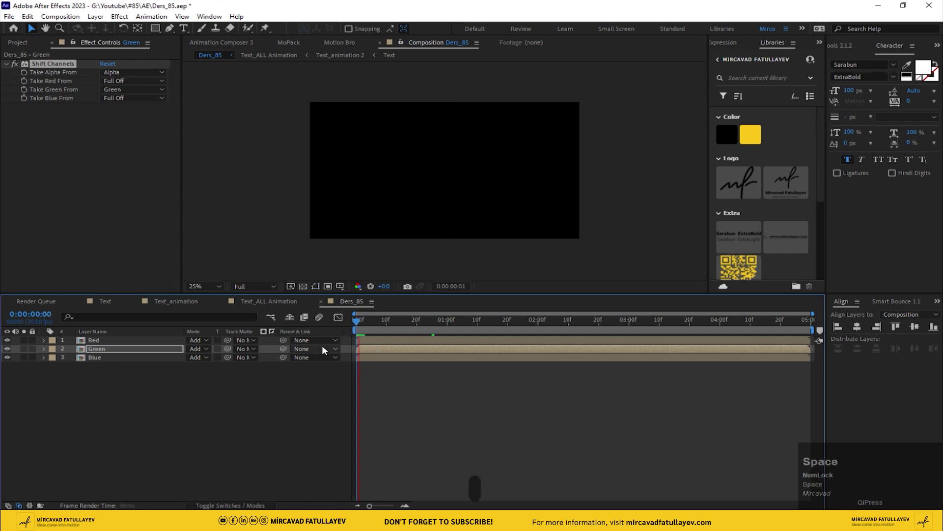
Delay the Blue layer by a few frames and preview the split-channel reveal.
{"action": "scroll", "scroll_direction": "up", "scroll_amount": 3}
{"action": "left_click_drag", "start_coordinate": [364, 329], "coordinate": [344, 209]}
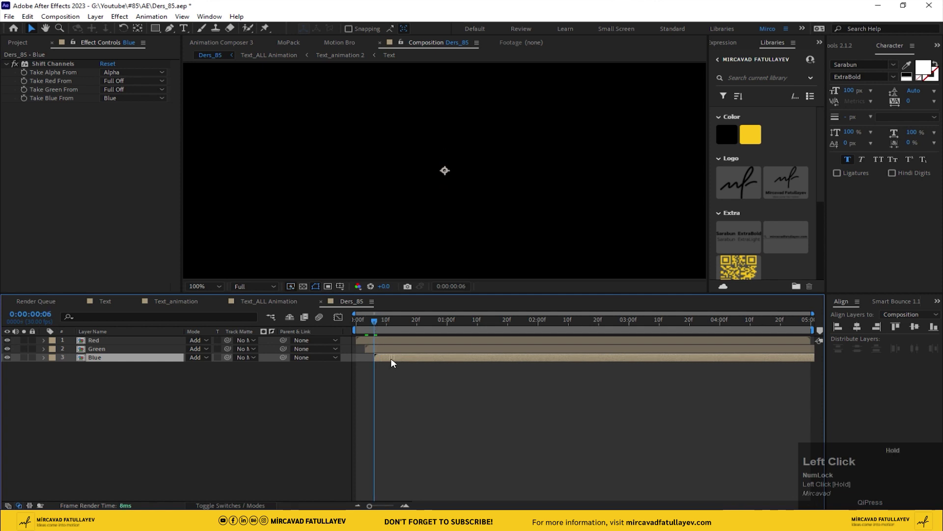
{"action": "scroll", "scroll_direction": "down", "scroll_amount": 3}
{"action": "key", "text": "space"}
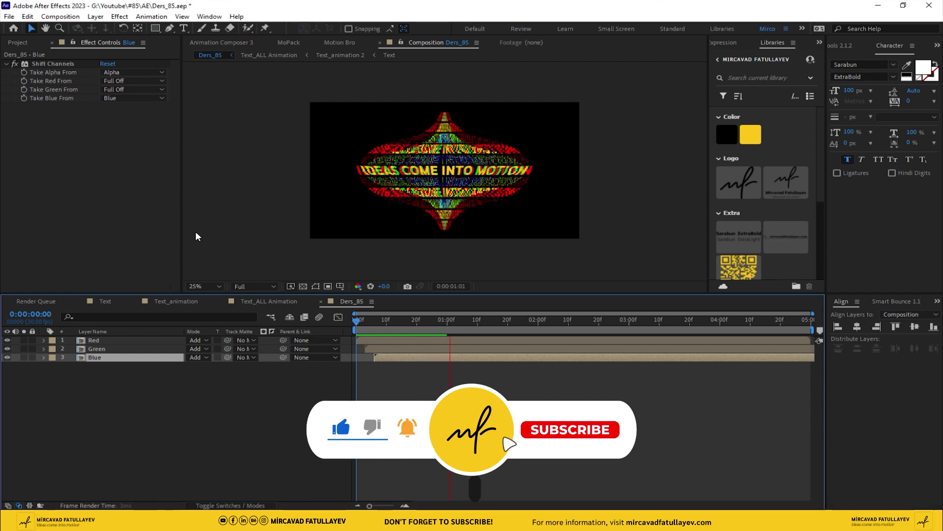
{"action": "key", "text": "space"}
Adjust the Green and Blue start offsets a few frames after Red and play back the RGB-split reveal.
{"action": "scroll", "scroll_direction": "up", "scroll_amount": 3}
{"action": "left_click_drag", "start_coordinate": [341, 203], "coordinate": [370, 326]}
{"action": "left_click_drag", "start_coordinate": [370, 325], "coordinate": [336, 185]}
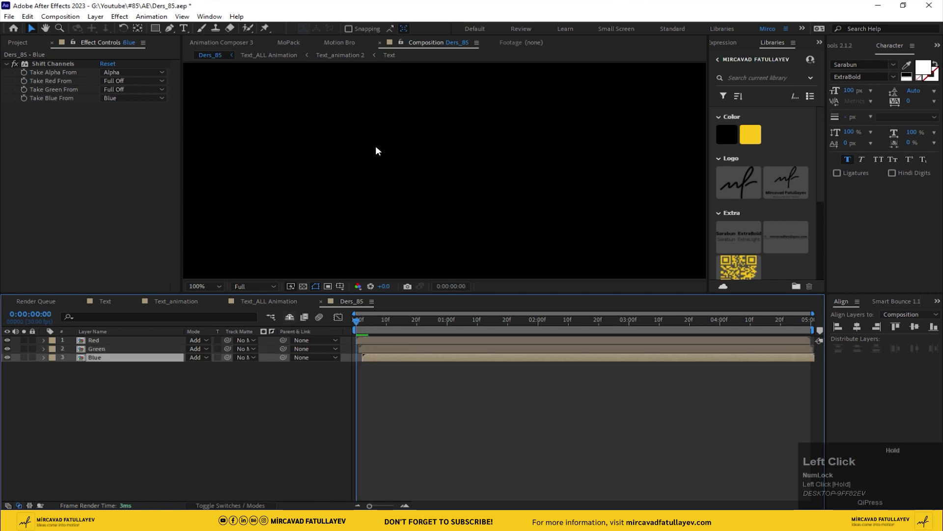
{"action": "scroll", "scroll_direction": "down", "scroll_amount": 3}
{"action": "key", "text": "space"}
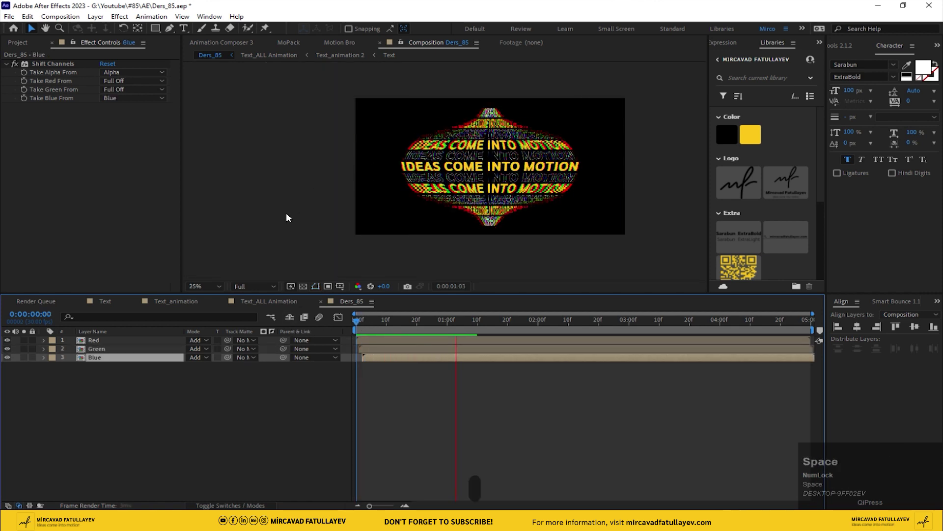
{"action": "left_click", "coordinate": [374, 330]}
{"action": "key", "text": "space"}
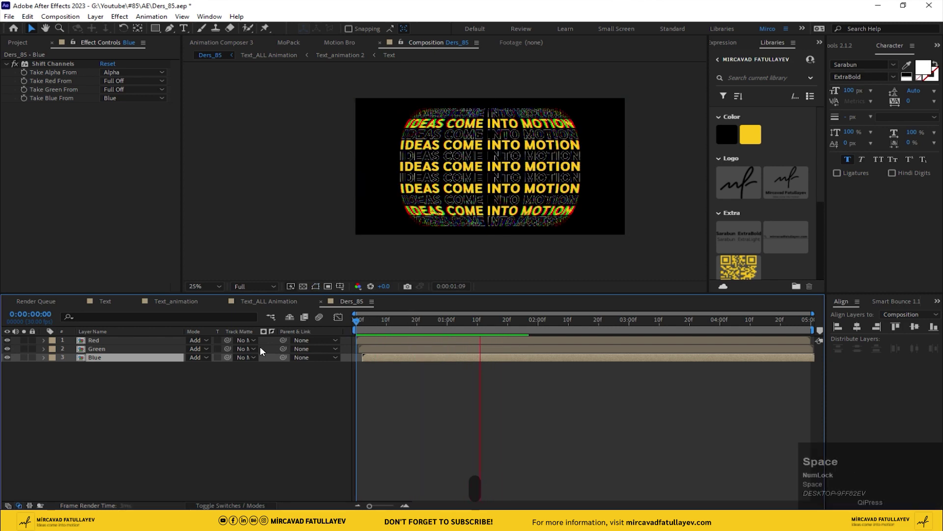
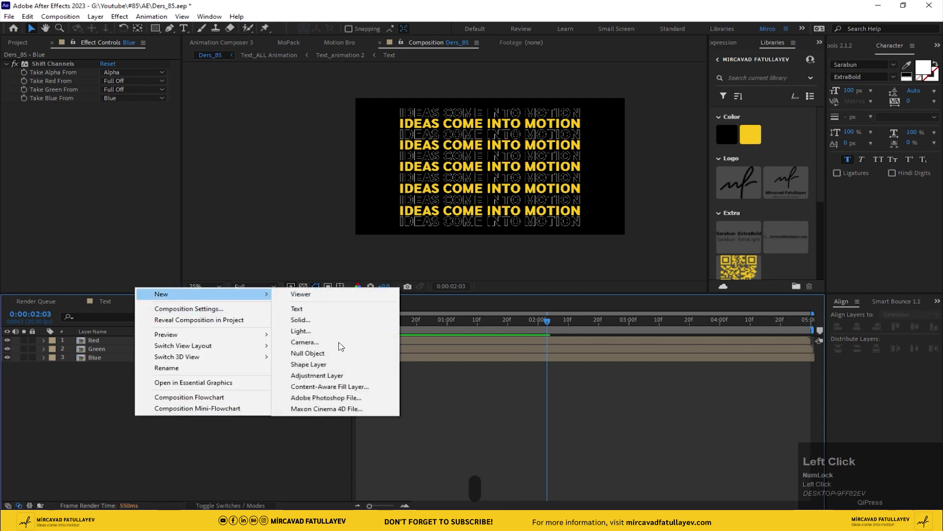
Add a new adjustment layer on top and name it Glow.
{"action": "key", "text": "Return"}
{"action": "key", "text": "Return"}
{"action": "type", "text": "g"}
{"action": "type", "text": "low"}
{"action": "key", "text": "Return"}
Apply Deep Glow (radius 80, exposure 0.20) to the Glow layer and play back the glowing titles.
{"action": "key", "text": "ctrl+space"}
{"action": "type", "text": "d"}
{"action": "type", "text": "e"}
{"action": "key", "text": "Return"}
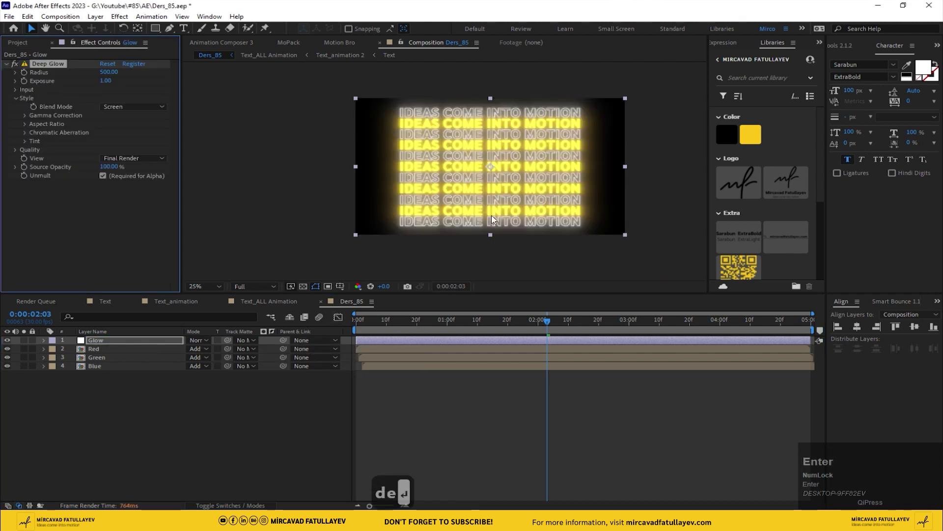
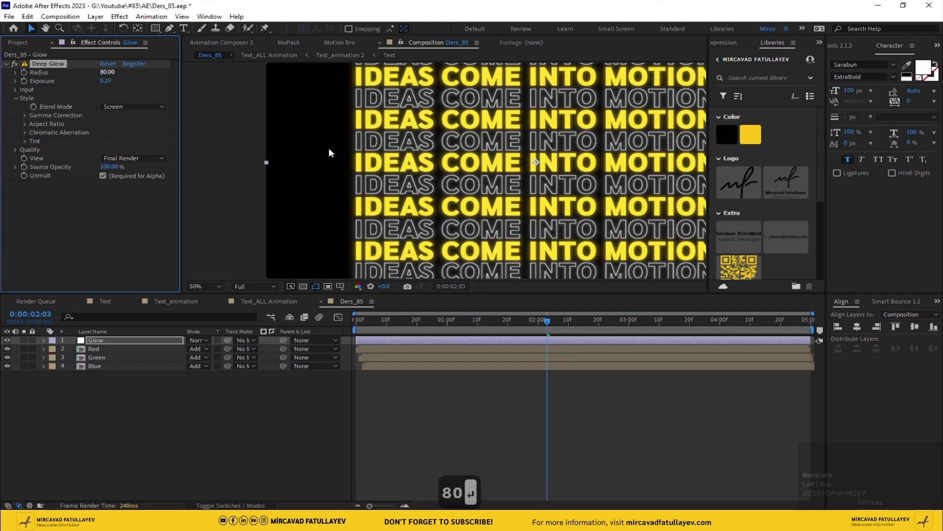
{"action": "scroll", "scroll_direction": "down", "scroll_amount": 3}
{"action": "middle_click", "coordinate": [416, 162]}
{"action": "left_click", "coordinate": [380, 319]}
{"action": "key", "text": "space"}
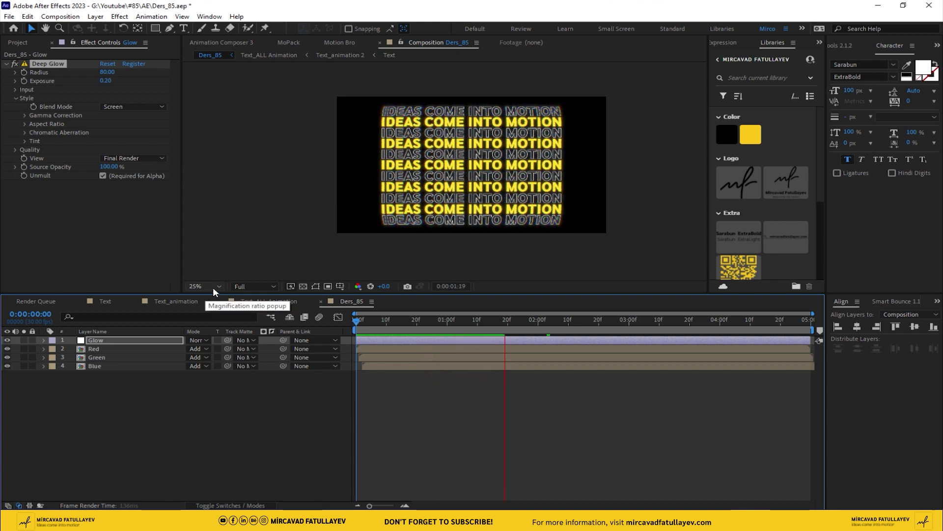
Pre-compose the Glow, Red, Green and Blue layers into a new RGB composition and enter it.
{"action": "left_click", "coordinate": [216, 288]}
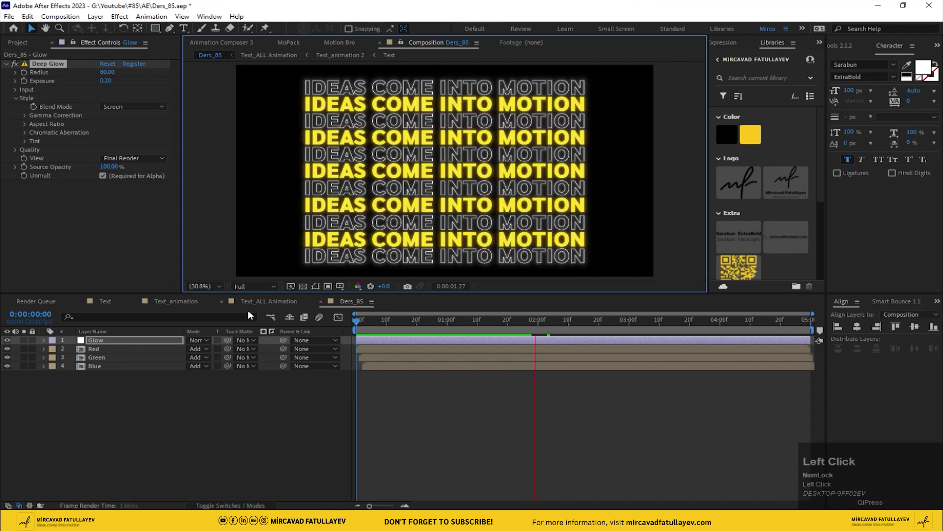
{"action": "key", "text": "space"}
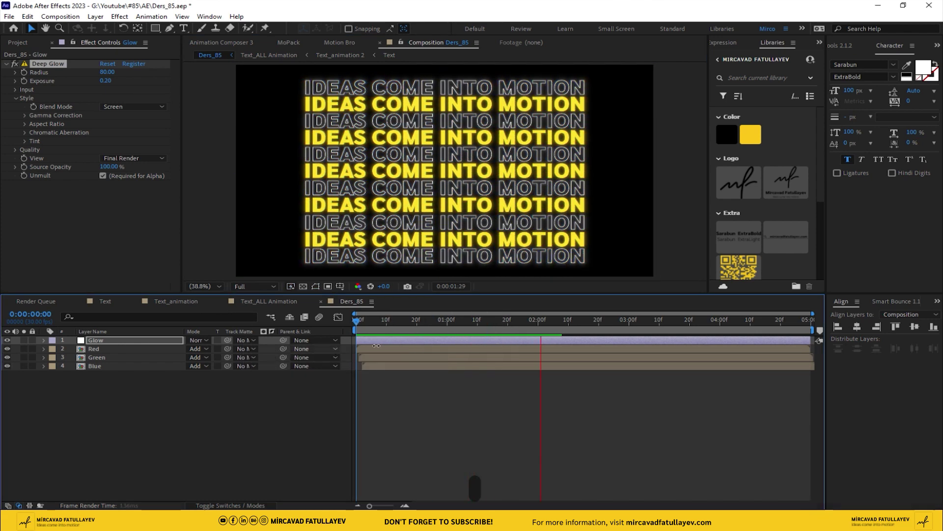
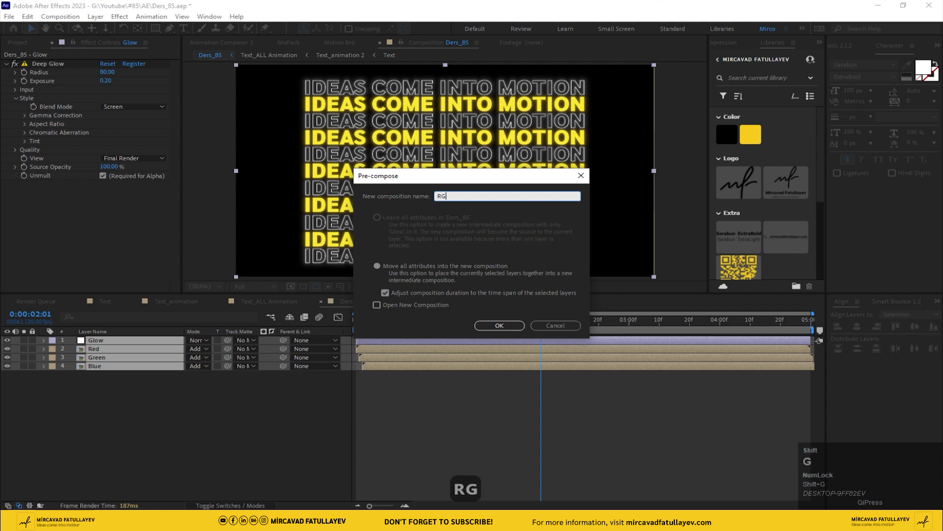
{"action": "key", "text": "Return"}
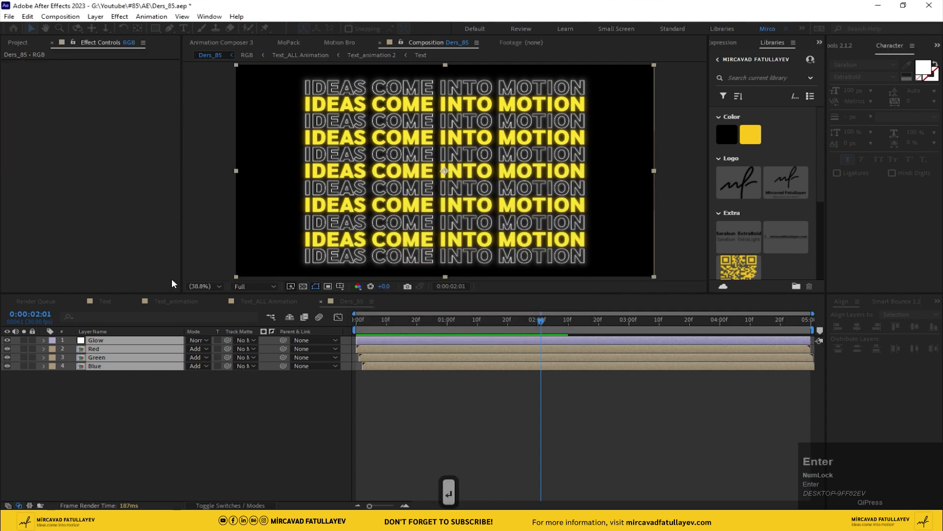
{"action": "left_click", "coordinate": [547, 326]}
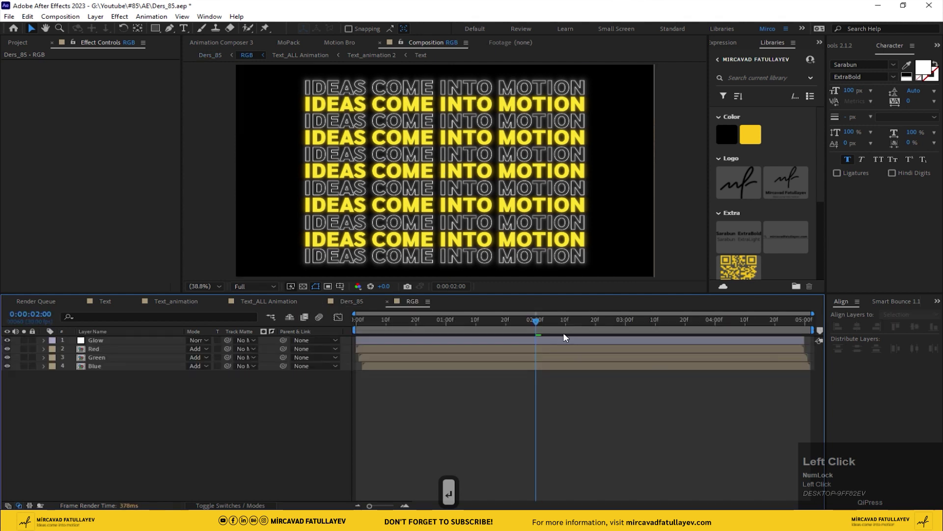
In Ders_85, split the RGB precomp layer at 2:00 into two consecutive layers.
{"action": "key", "text": "n"}
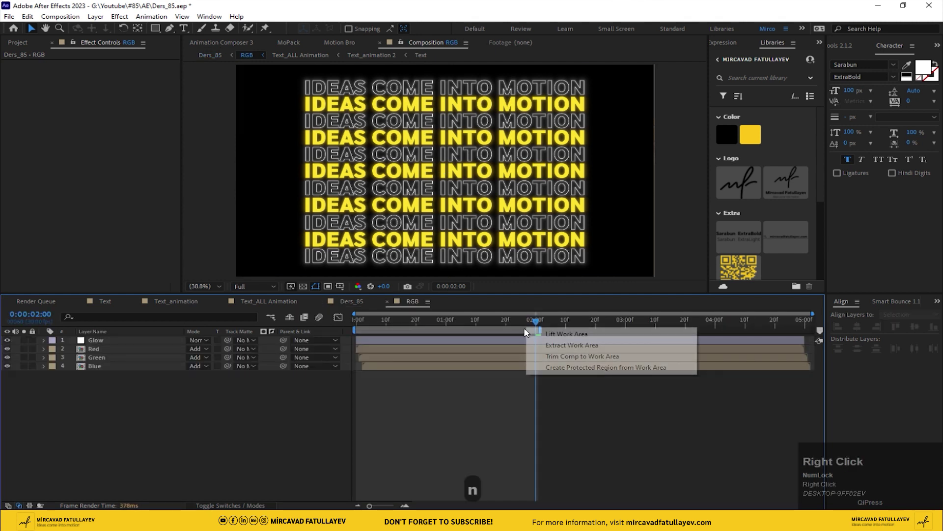
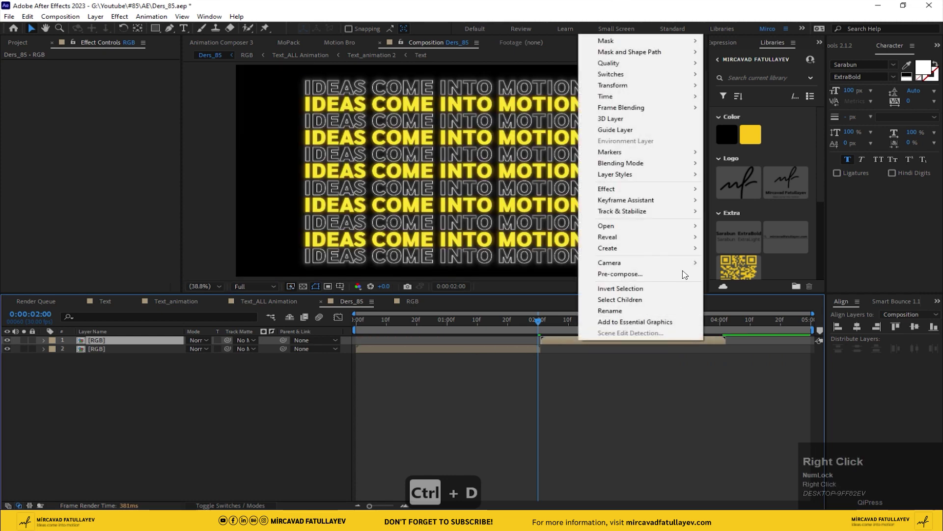
{"action": "left_click", "coordinate": [617, 94]}
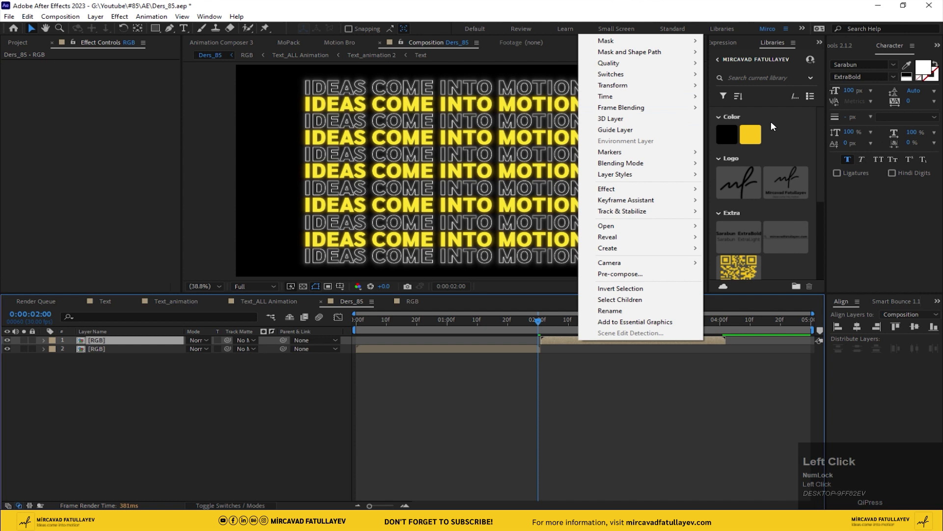